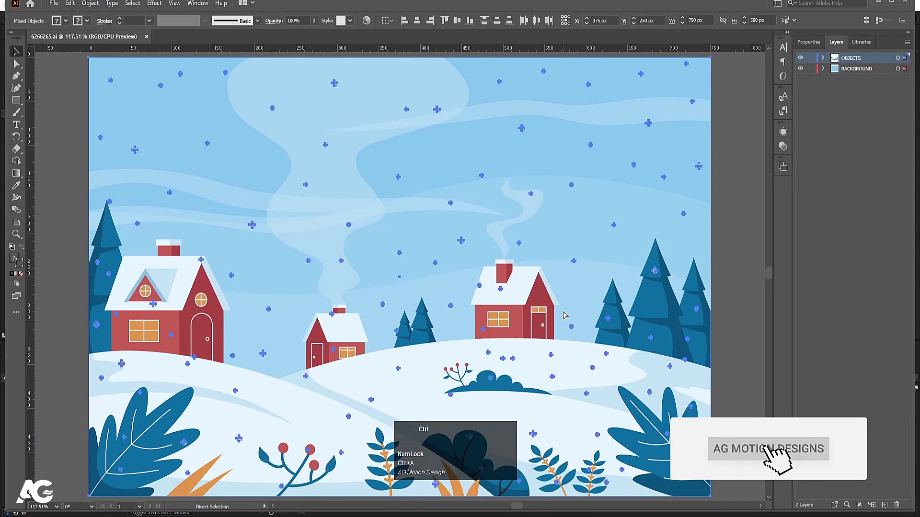
# Step: Copy the whole winter village illustration and create a new blank document
pyautogui.press('ctrl+c')
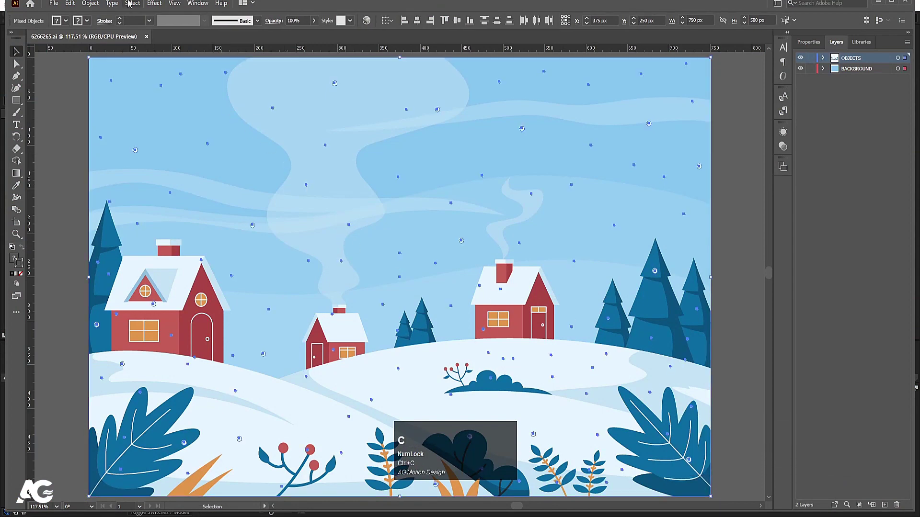
pyautogui.click(60, 5)
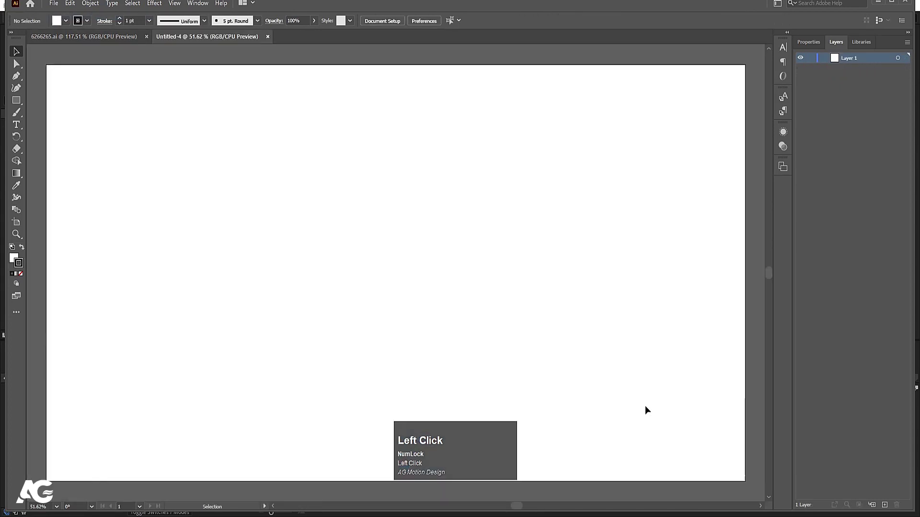
# Step: Paste the village artwork into the new document and zoom out to see it whole
pyautogui.press('ctrl+v')
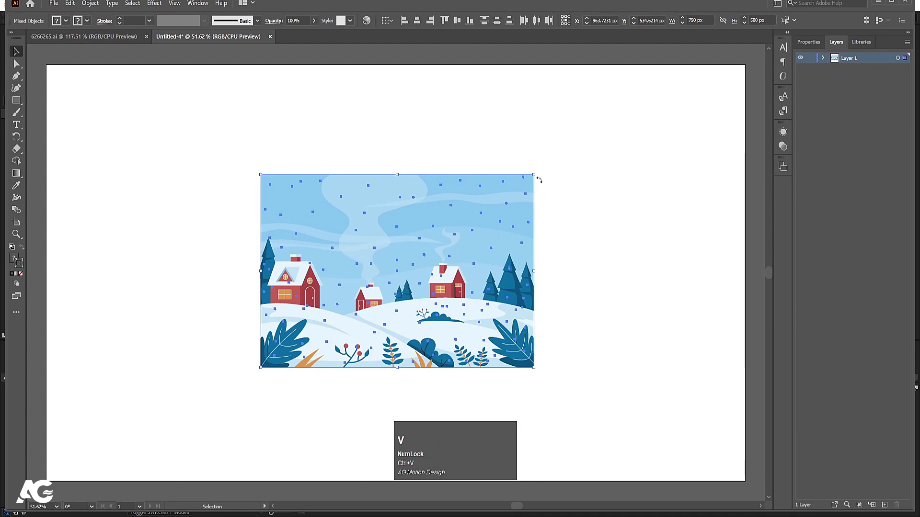
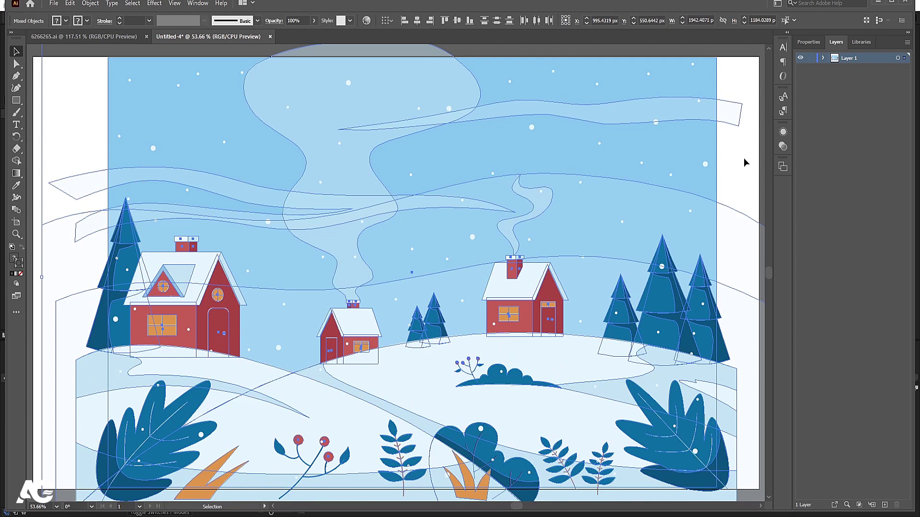
pyautogui.click(220, 162)
pyautogui.press('ctrl+0')
pyautogui.scroll(-3)
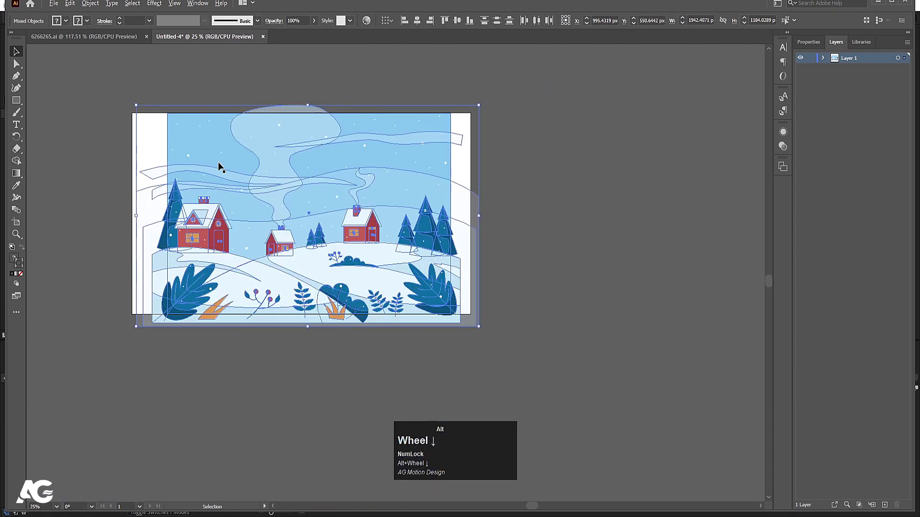
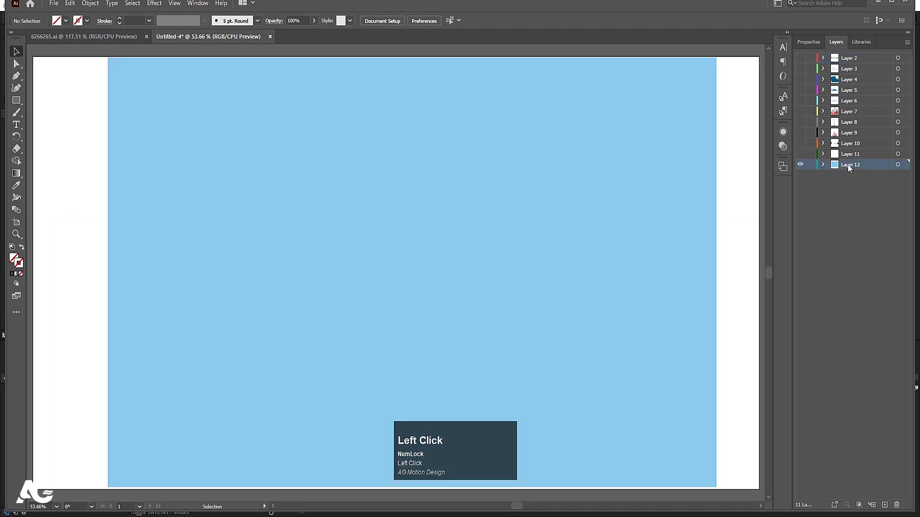
# Step: Rename the sky layer to bg
pyautogui.write('bg')
pyautogui.press('Return')
# Step: Save the document as Illustration1 in the tutorials 2023 feb 24 folder
pyautogui.press('ctrl+s')
pyautogui.press('-')
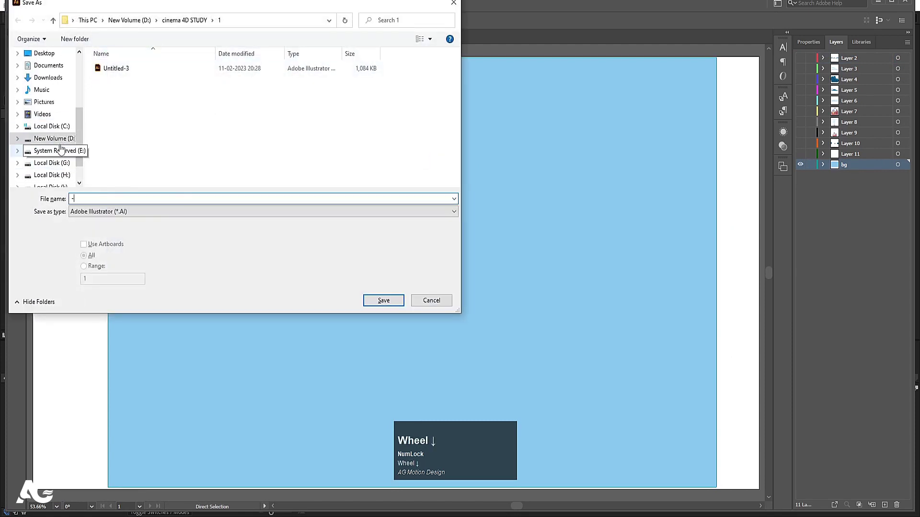
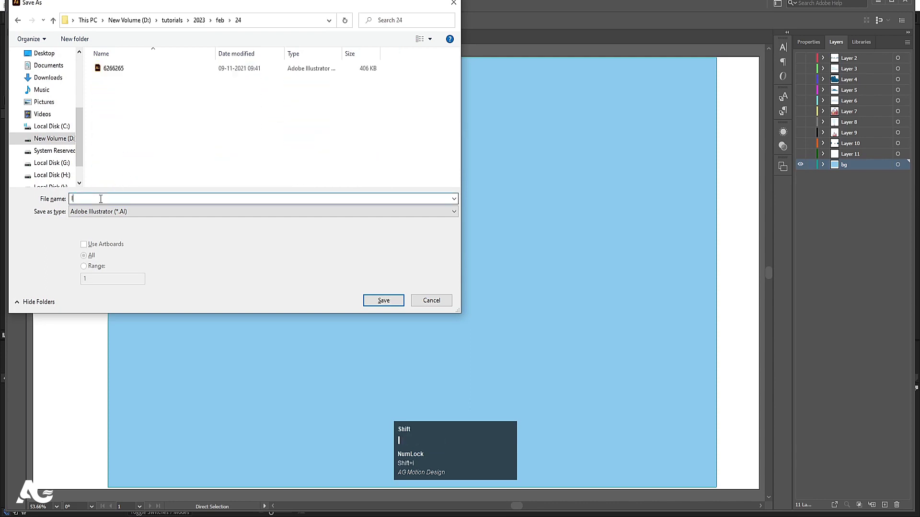
pyautogui.write('llustration1')
pyautogui.press('Return')
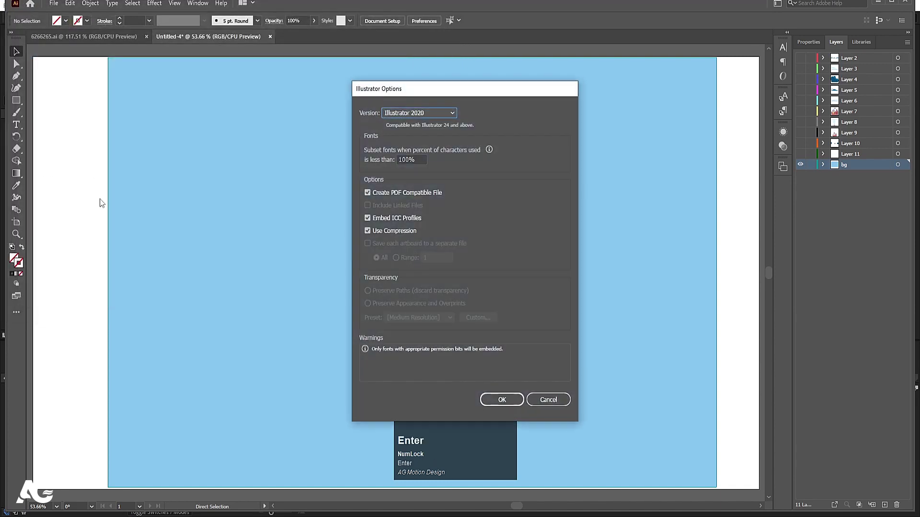
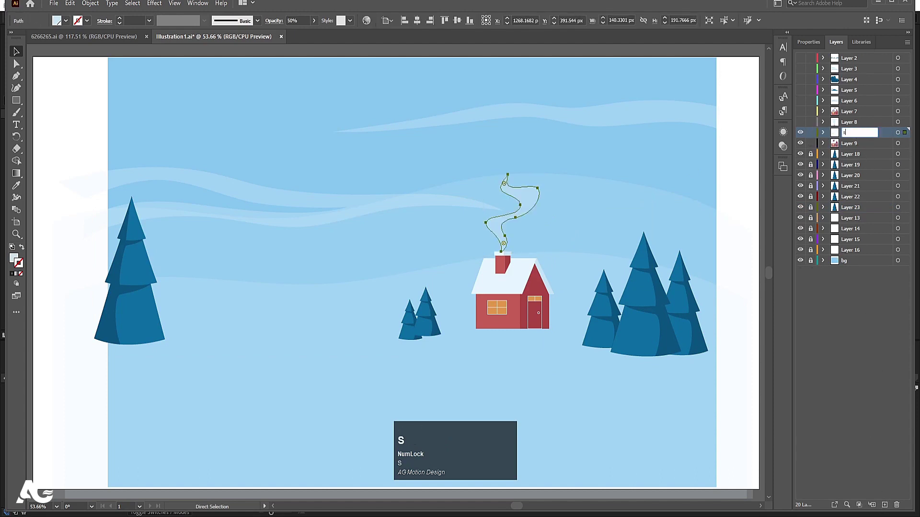
# Step: Name the first smoke and house layers smoke and house
pyautogui.write('smok')
pyautogui.press('e')
pyautogui.press('Return')
pyautogui.click(853, 148)
pyautogui.press('h')
pyautogui.write('house')
pyautogui.press('Return')
# Step: Show the next house artwork and name its layer house
pyautogui.click(804, 150)
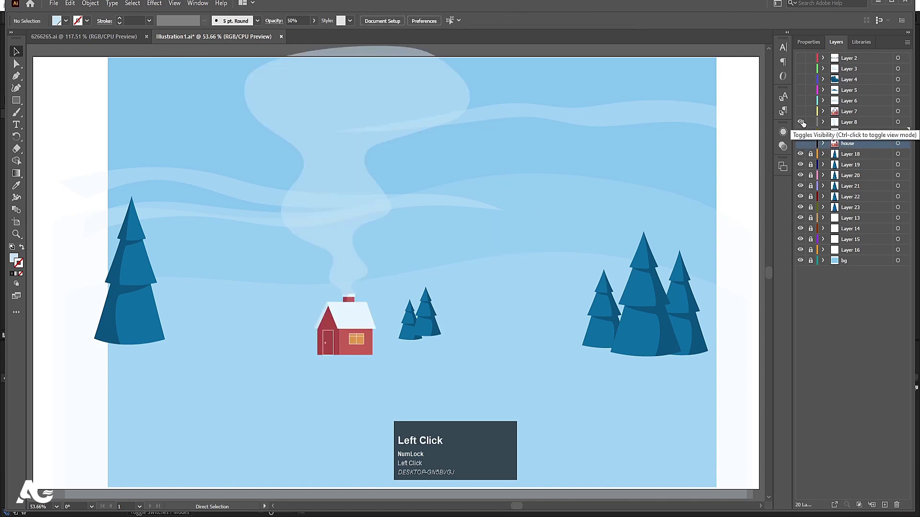
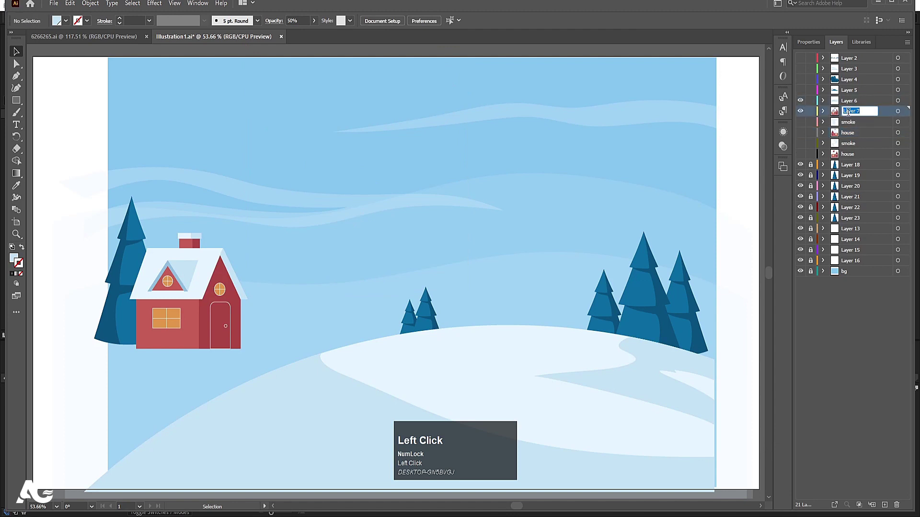
pyautogui.write('house')
pyautogui.press('Return')
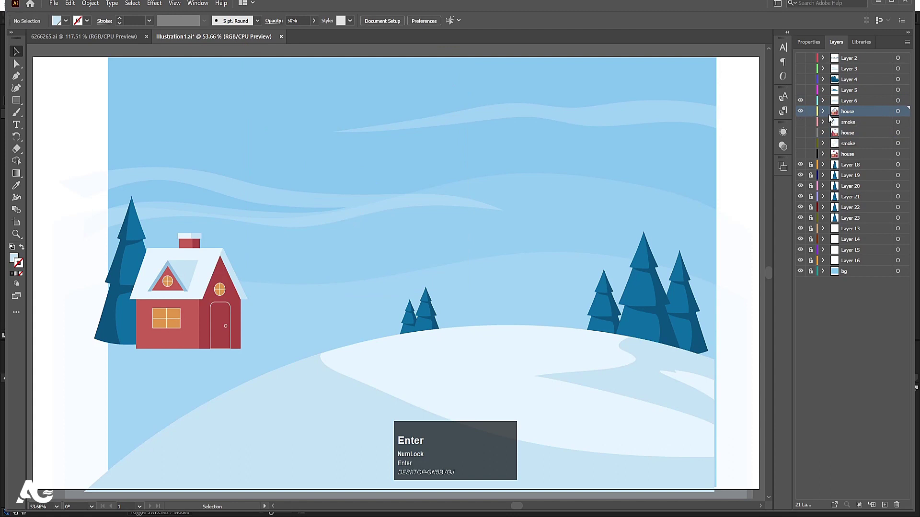
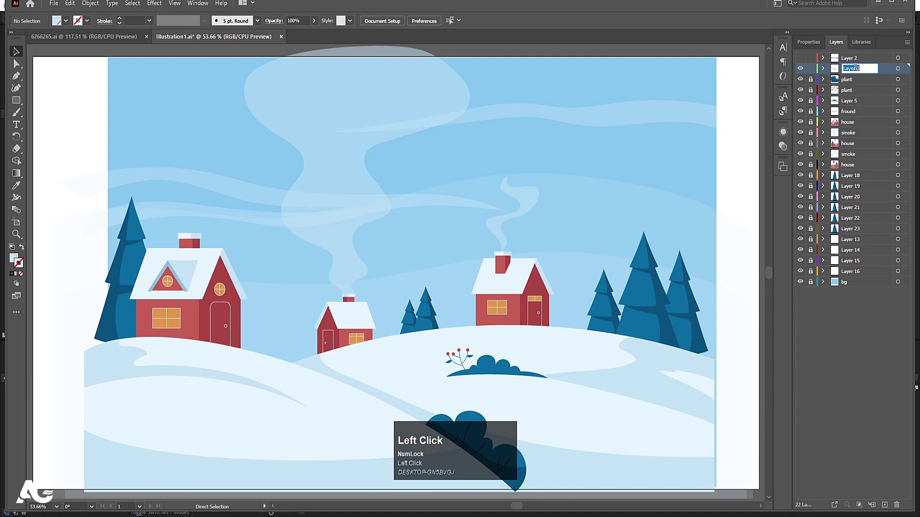
# Step: Name the second ground layer ground2 to finish the layer setup
pyautogui.write('dround2')
pyautogui.press('Return')
pyautogui.click(851, 72)
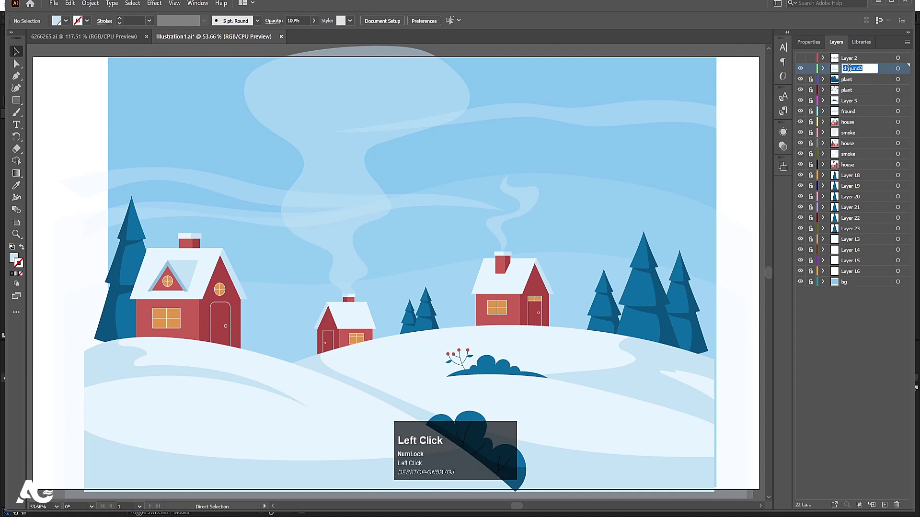
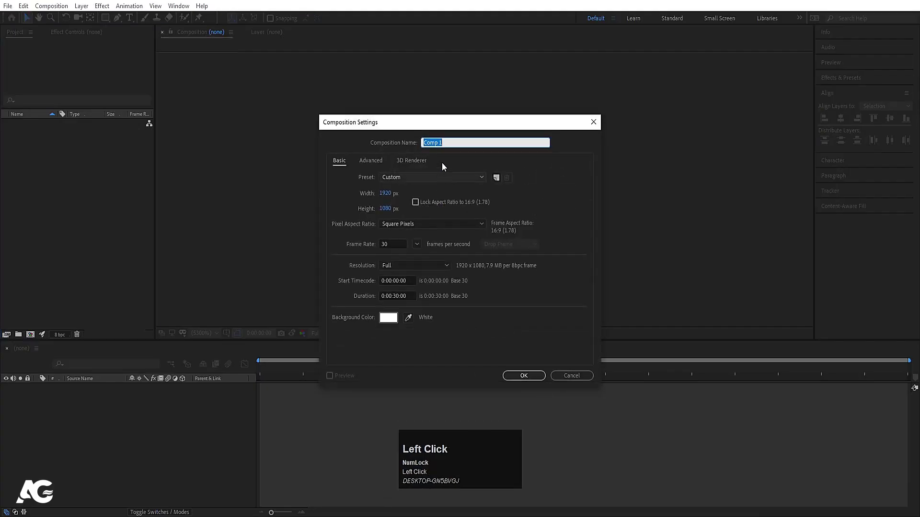
# Step: Name the new 1920×1080 composition Main Animation and confirm its settings
pyautogui.write('min')
pyautogui.press('space')
pyautogui.write('imation')
pyautogui.click(530, 380)
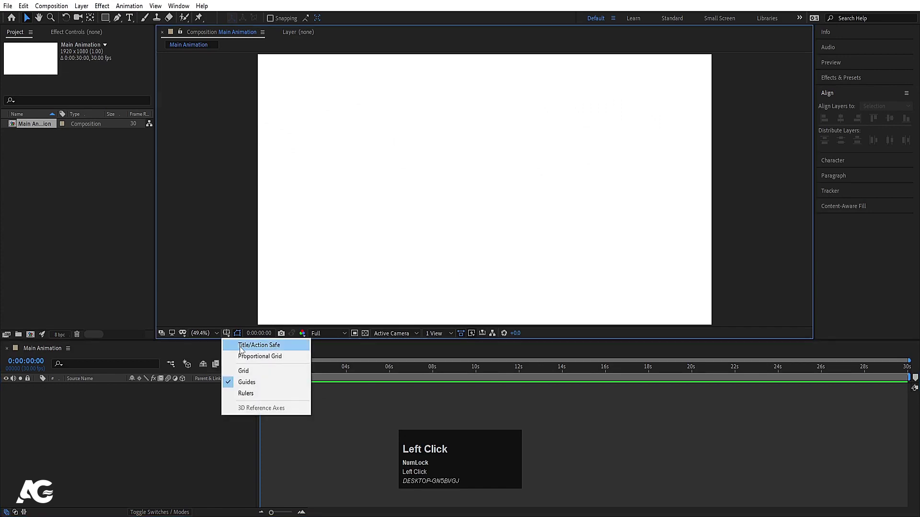
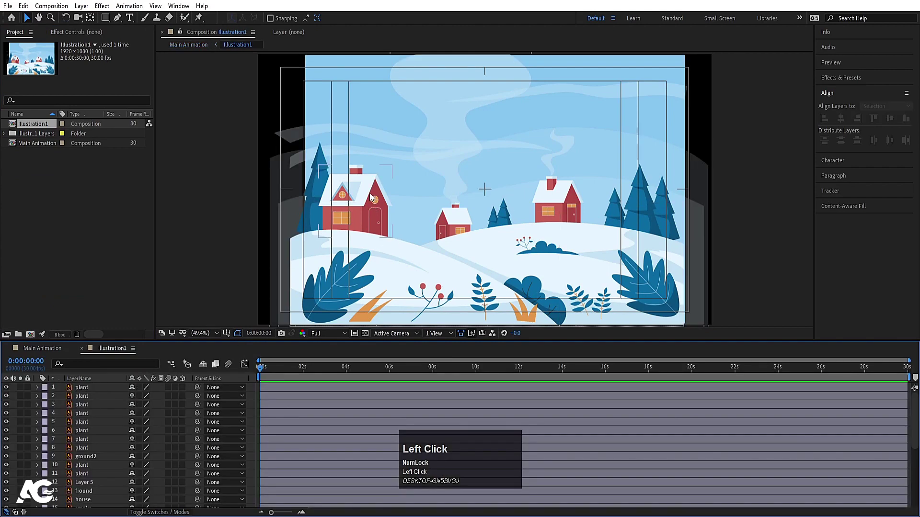
# Step: Correct the misspelled ground layer's name to ground
pyautogui.scroll(-3)
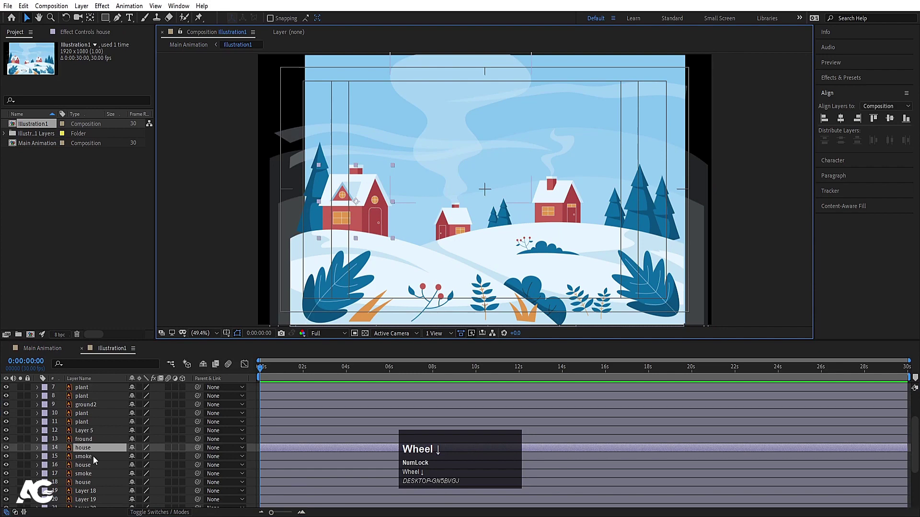
pyautogui.click(84, 440)
pyautogui.press('Return')
pyautogui.write('ground')
pyautogui.press('Return')
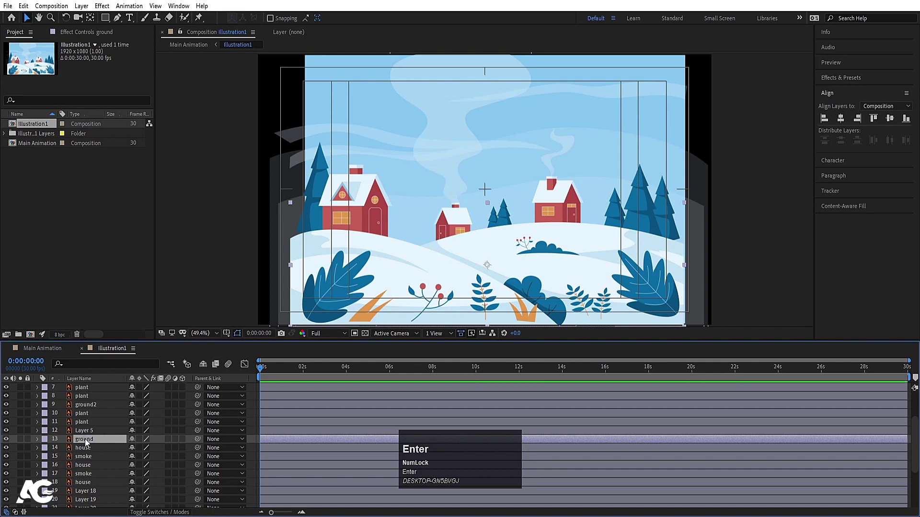
# Step: Parent the first smoke layer to the house below it
pyautogui.click(87, 448)
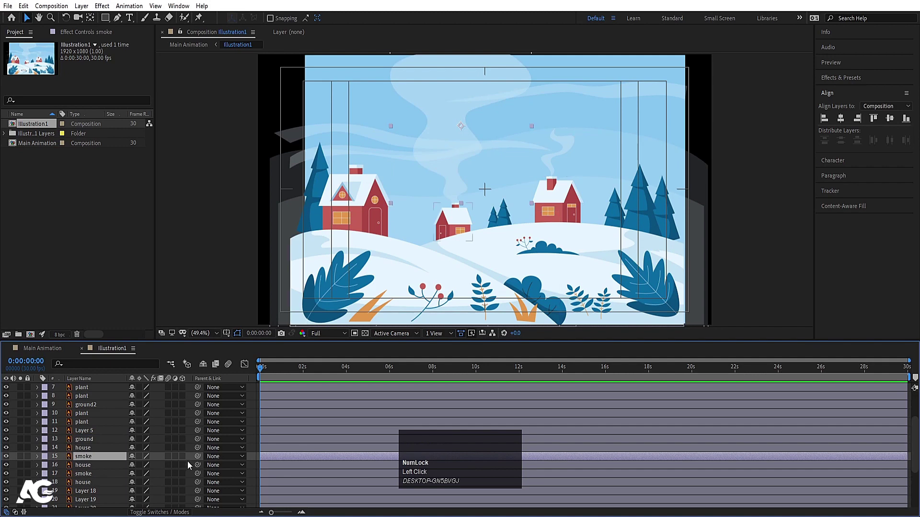
pyautogui.moveTo(201, 460); pyautogui.dragTo(110, 487)
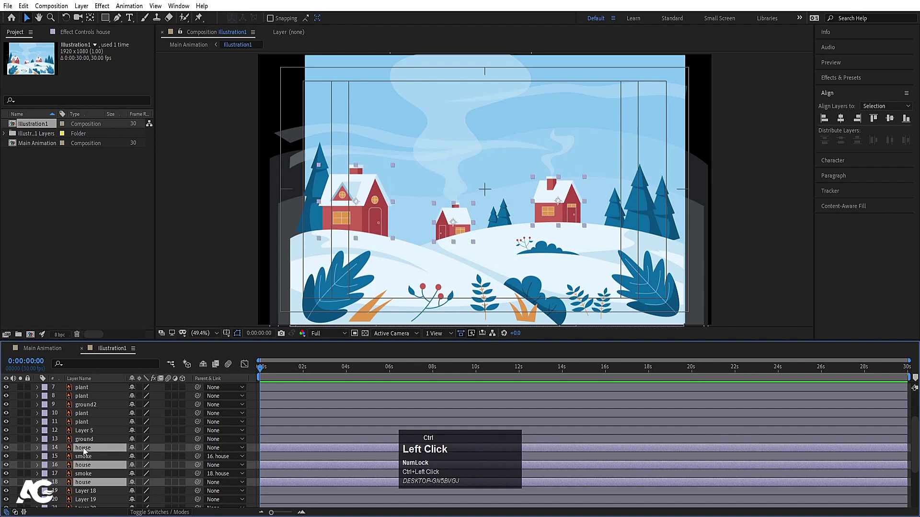
# Step: Record Position keyframes for the three houses and return to the timeline start
pyautogui.press('p')
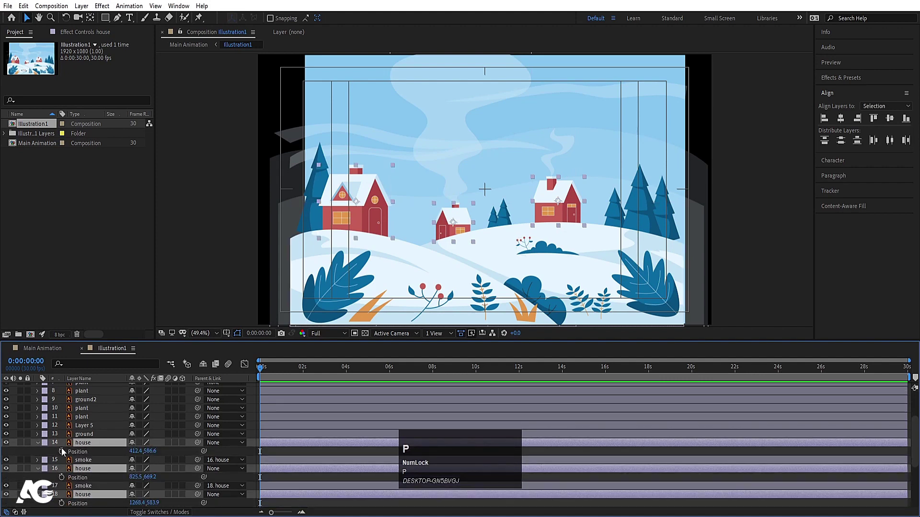
pyautogui.click(65, 451)
pyautogui.press('=')
pyautogui.write('==')
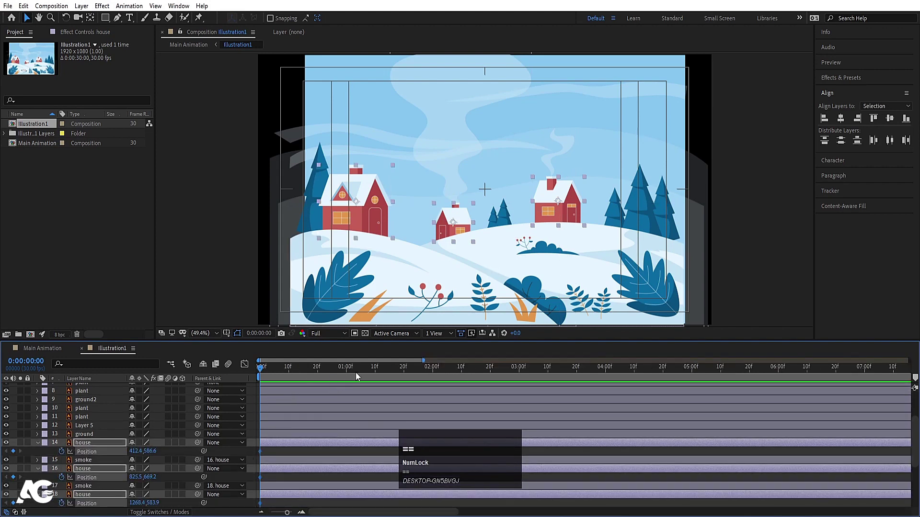
pyautogui.click(404, 369)
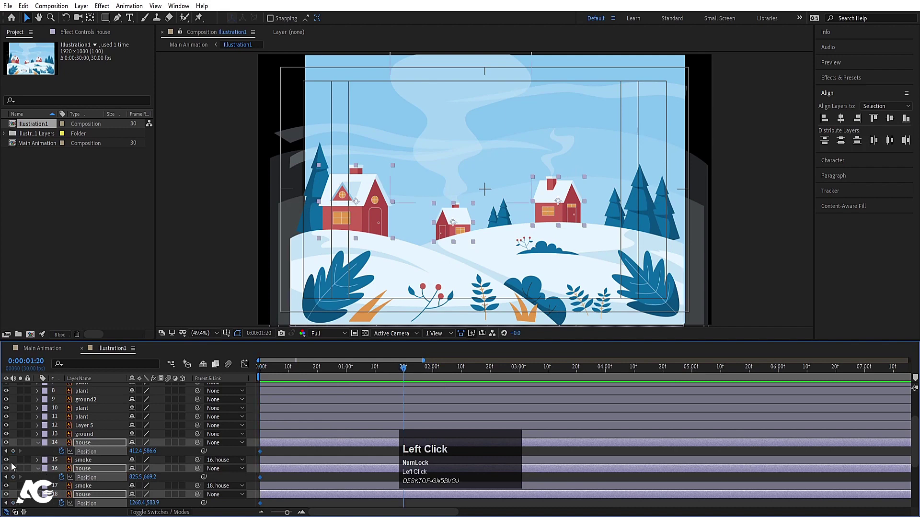
pyautogui.press('j')
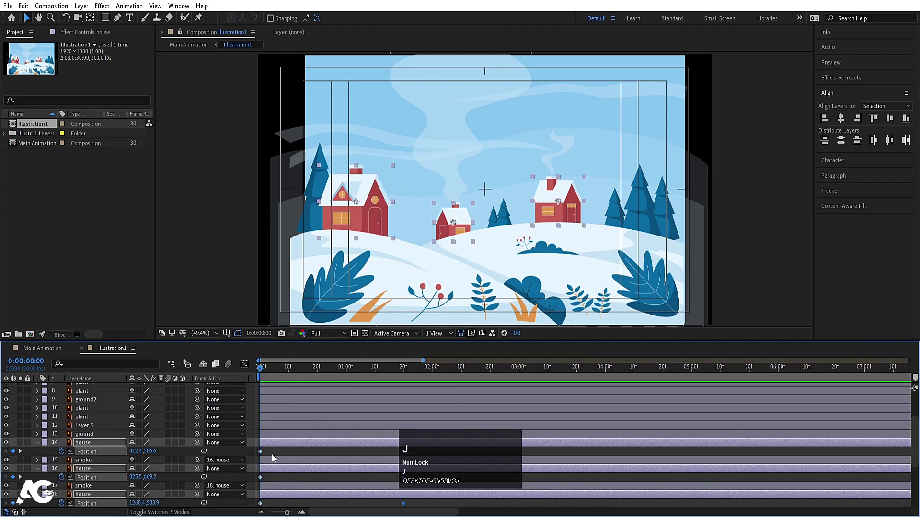
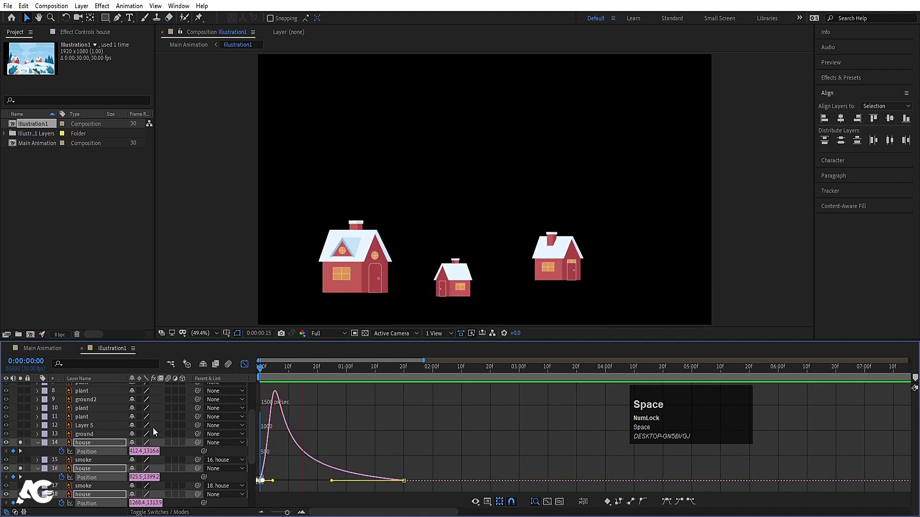
# Step: Shift the middle house's Position keyframes later and preview the staggered pop-up
pyautogui.click(248, 366)
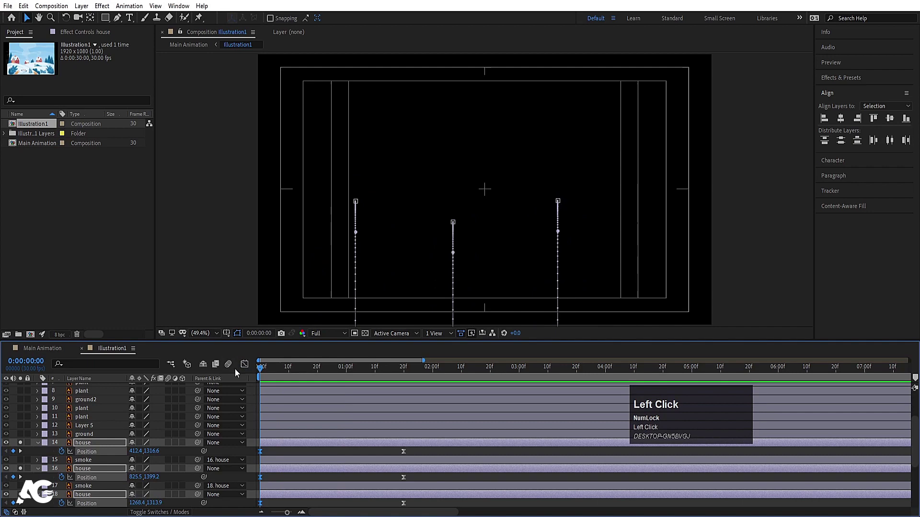
pyautogui.press('space')
pyautogui.click(284, 472)
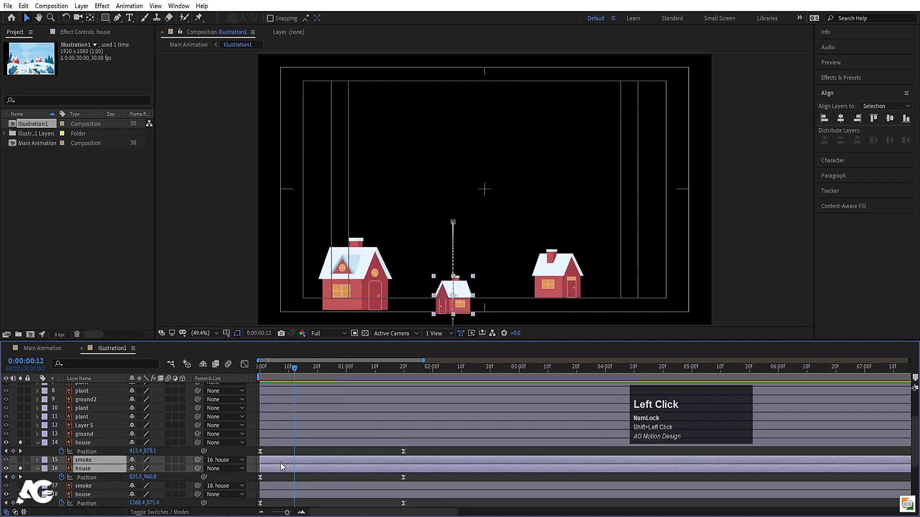
pyautogui.press('[')
pyautogui.click(331, 458)
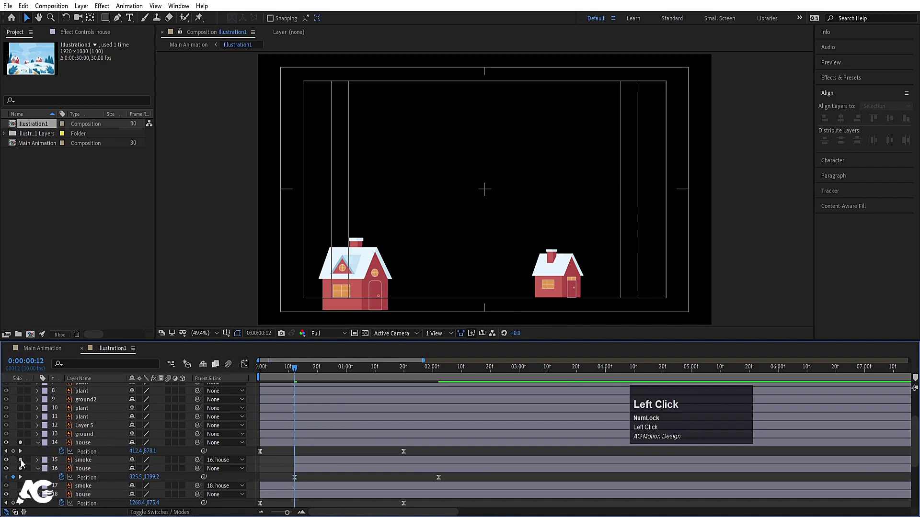
pyautogui.press('space')
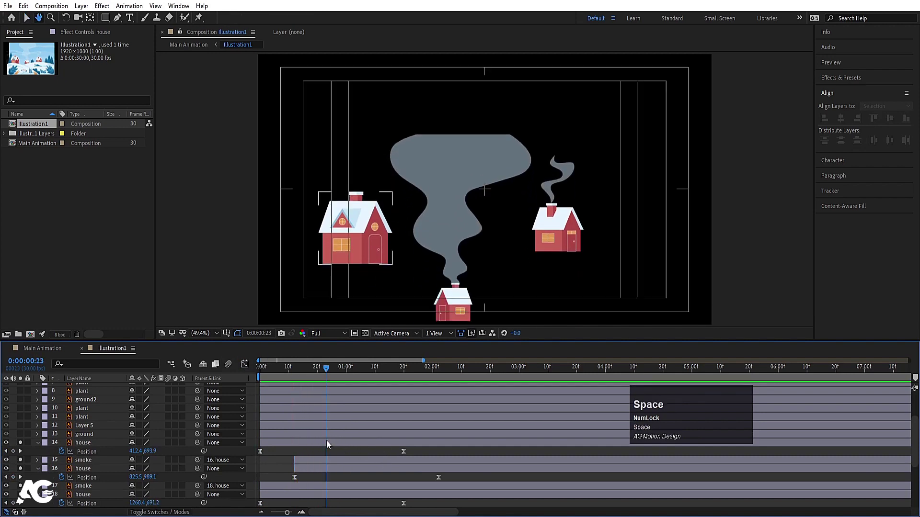
pyautogui.click(329, 444)
pyautogui.press('[')
# Step: Select the smoke layers and reveal their properties for animating
pyautogui.click(313, 447)
pyautogui.press('space')
pyautogui.click(444, 117)
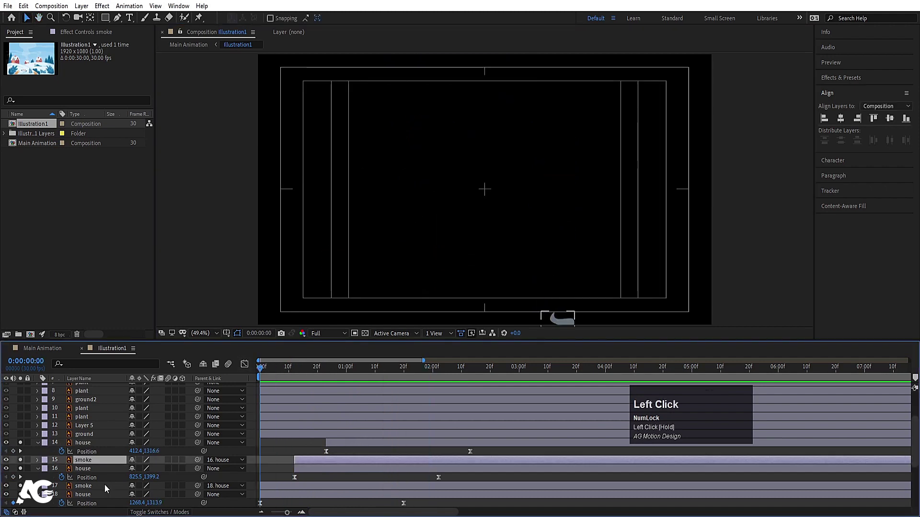
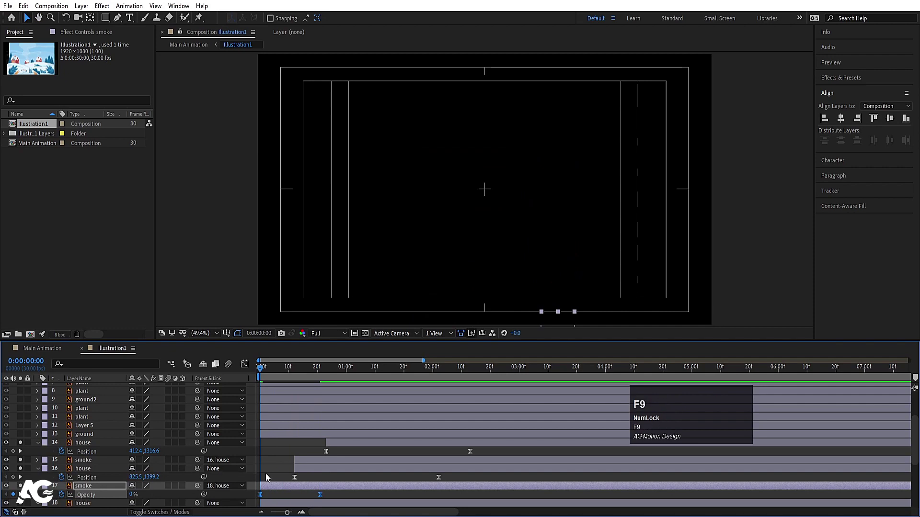
# Step: Keyframe the smoke's Opacity from 0% to 100% and search for the Wave Warp effect
pyautogui.click(339, 498)
pyautogui.press('ctrl+c')
pyautogui.press('k')
pyautogui.click(313, 461)
pyautogui.press('ctrl+v')
pyautogui.press('u')
pyautogui.press('space')
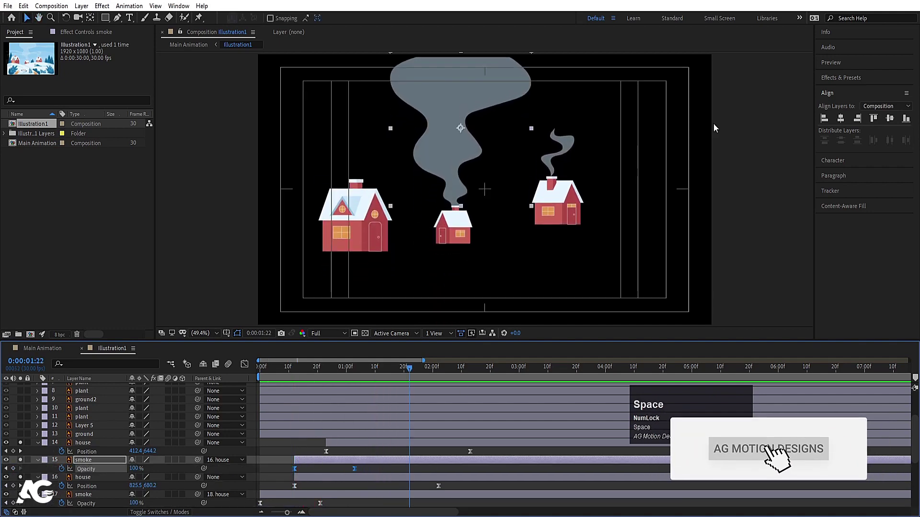
pyautogui.click(837, 79)
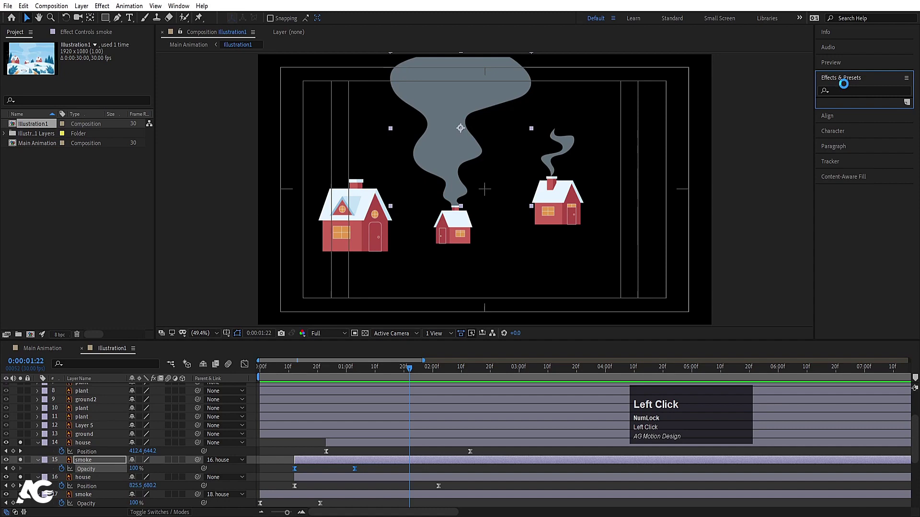
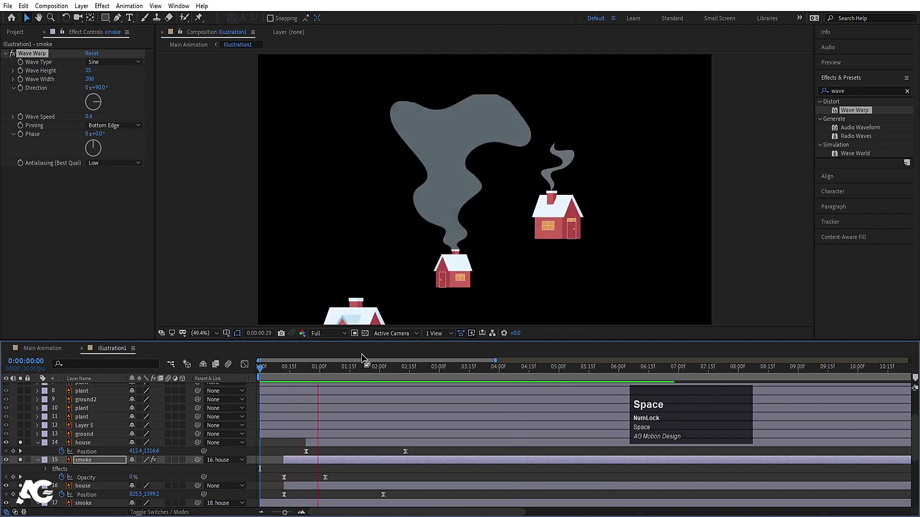
# Step: Preview the waving smoke and paste the Wave Warp onto the other smoke layer
pyautogui.press('space')
pyautogui.click(37, 57)
pyautogui.press('ctrl+c')
pyautogui.click(562, 146)
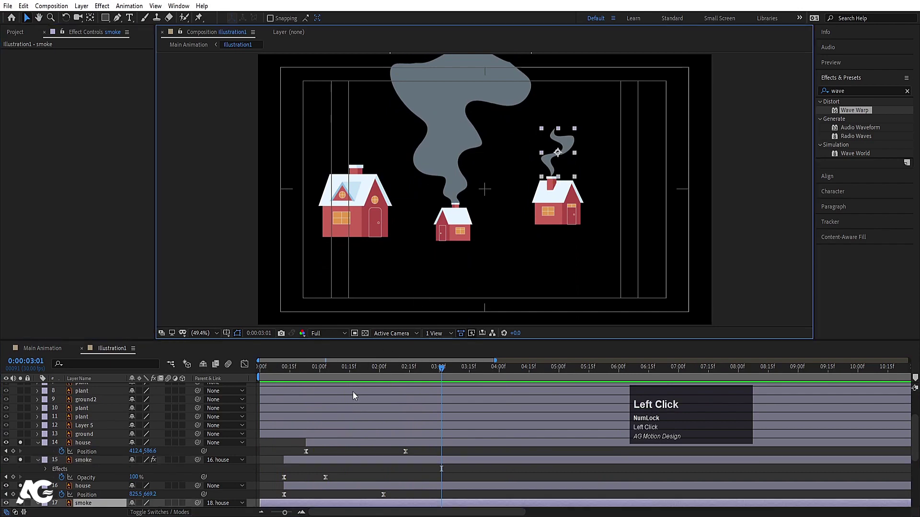
pyautogui.press('ctrl+v')
pyautogui.press('space')
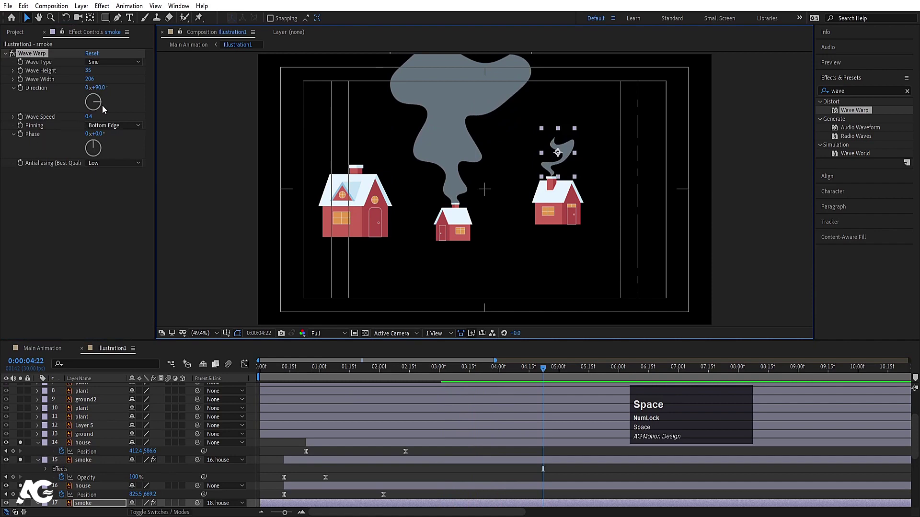
# Step: Adjust the small smoke's wave Direction and Phase and check it later in time
pyautogui.moveTo(102, 105); pyautogui.dragTo(103, 104)
pyautogui.press('ctrl+z')
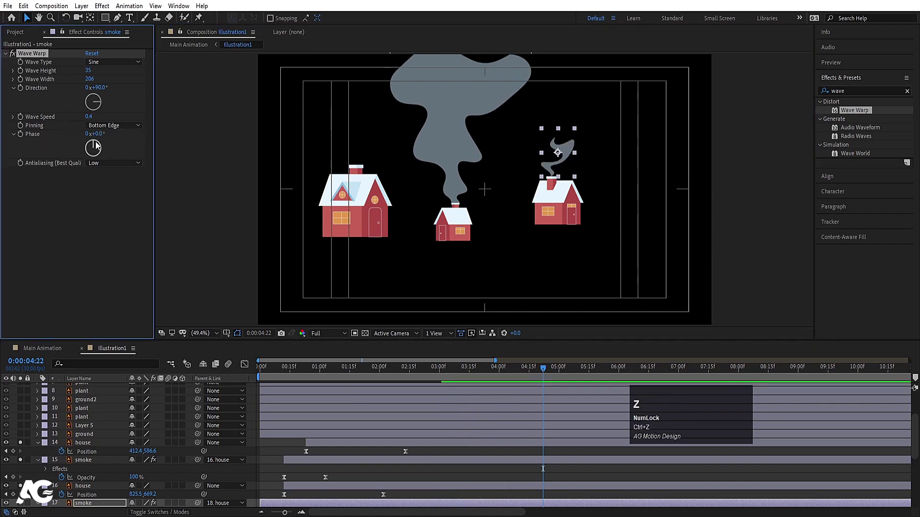
pyautogui.click(97, 150)
pyautogui.press('space')
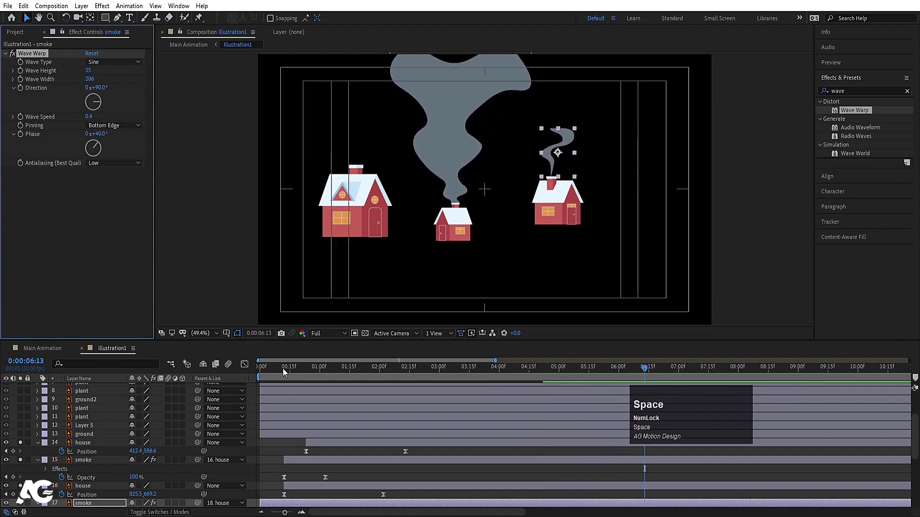
pyautogui.click(282, 371)
# Step: Lock the house and smoke layers and parent the plant layers to the snowy ground
pyautogui.press('u')
pyautogui.click(75, 482)
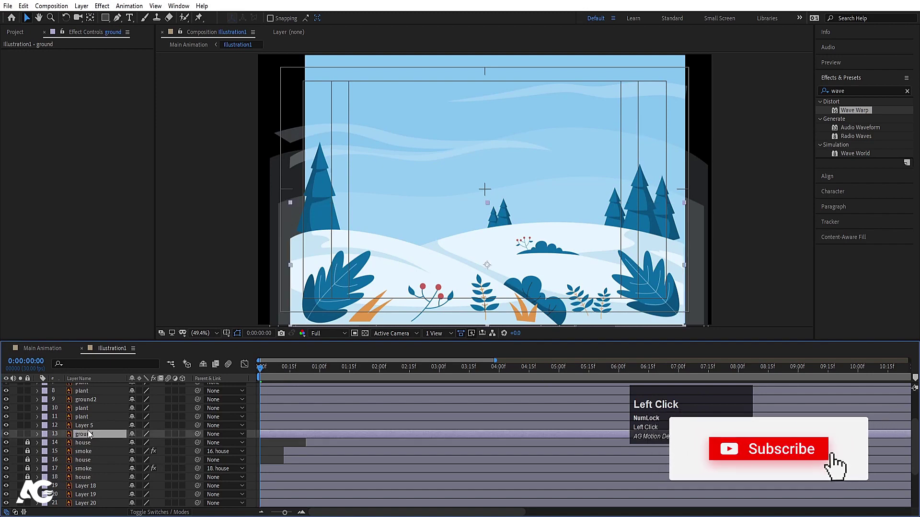
pyautogui.click(270, 371)
pyautogui.press('space')
pyautogui.moveTo(268, 371); pyautogui.dragTo(80, 436)
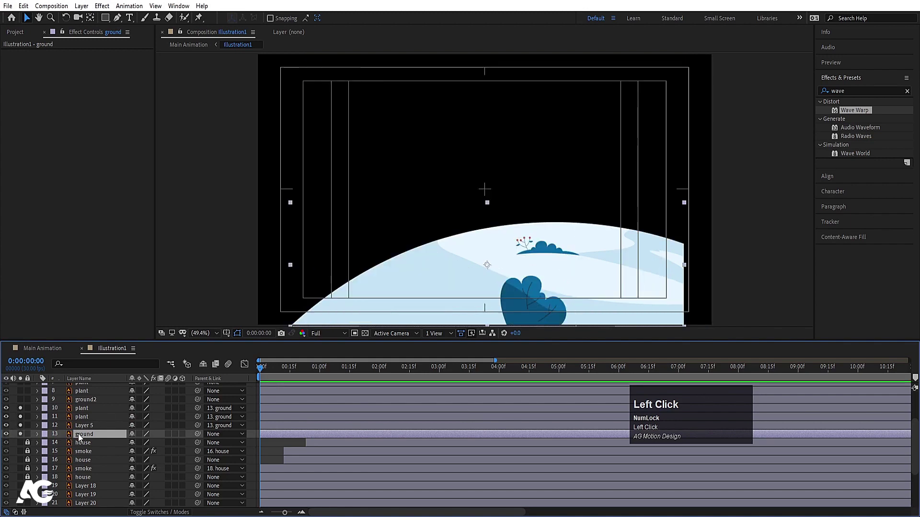
# Step: Keyframe the ground's Position so it slides in from off-screen right to centre
pyautogui.press('p')
pyautogui.click(66, 447)
pyautogui.press('space')
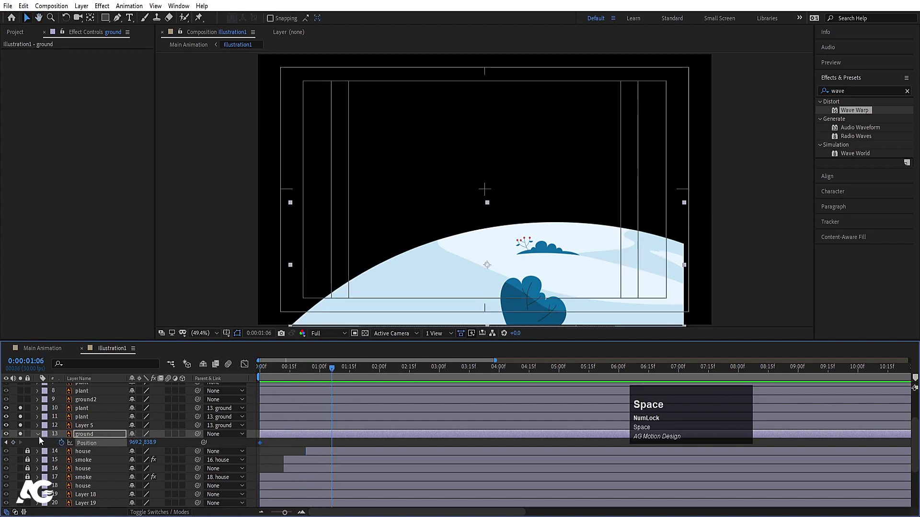
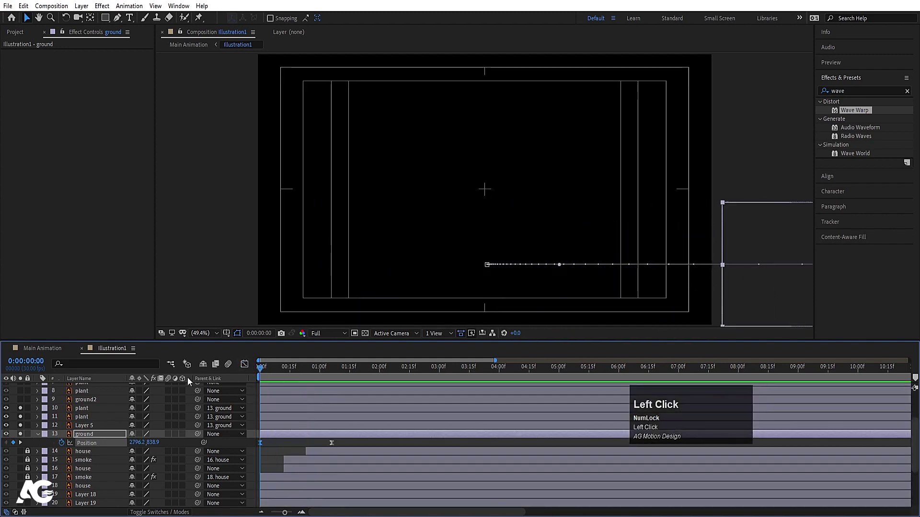
pyautogui.press('space')
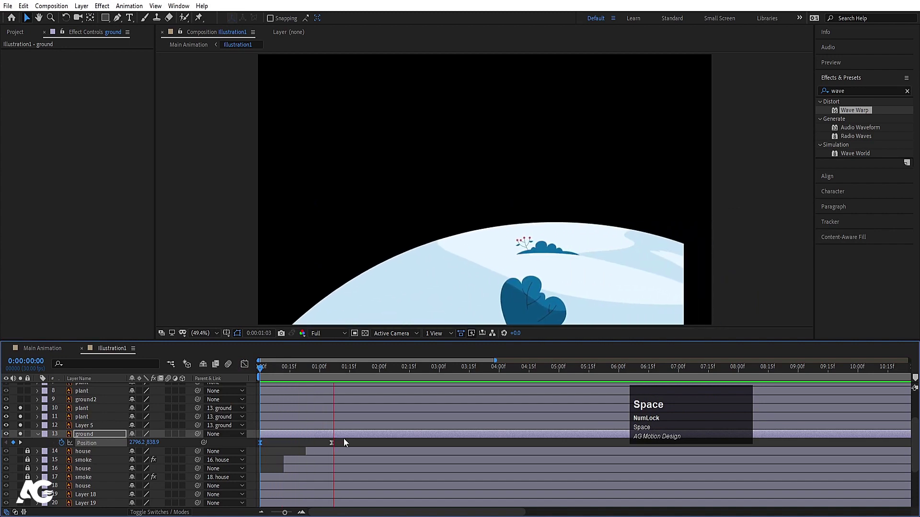
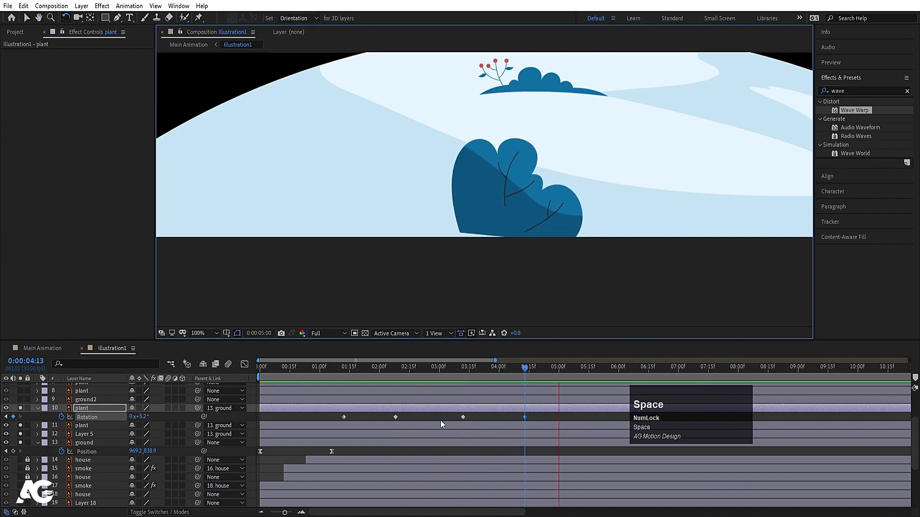
# Step: Give the bush eased Rotation keyframes so it rocks side to side
pyautogui.click(343, 420)
pyautogui.press('ctrl+c')
pyautogui.press('ctrl+v')
pyautogui.click(99, 421)
pyautogui.press('F9')
# Step: Add a loopOut() expression to the bush's Rotation so the sway repeats endlessly
pyautogui.click(64, 422)
pyautogui.write('loop')
pyautogui.press('Down')
pyautogui.press('Return')
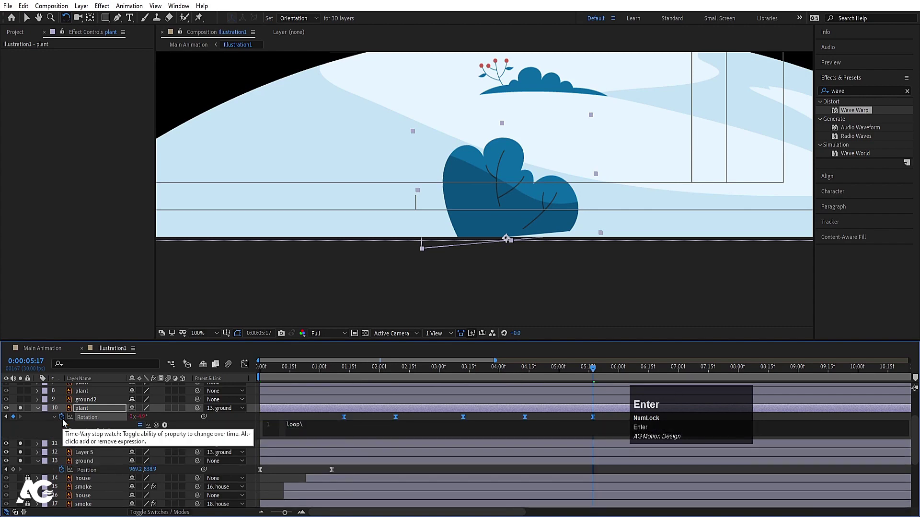
pyautogui.write('o')
pyautogui.press('Return')
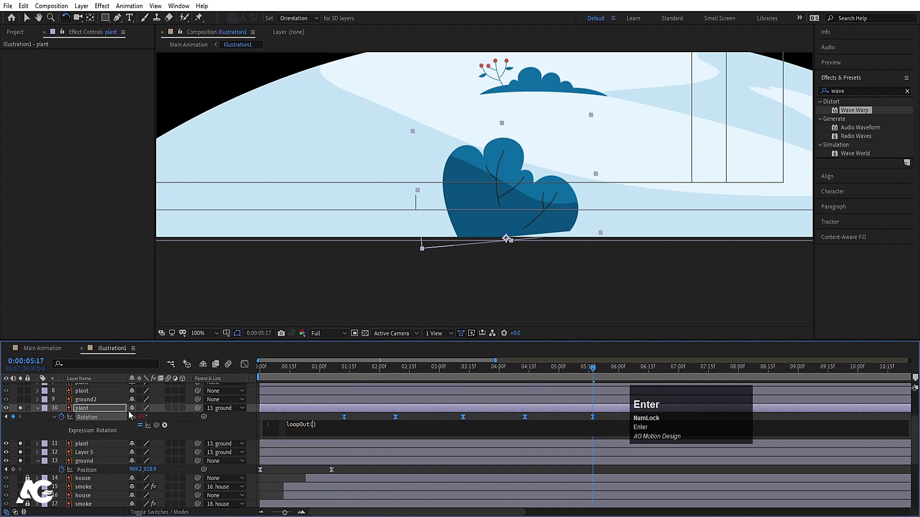
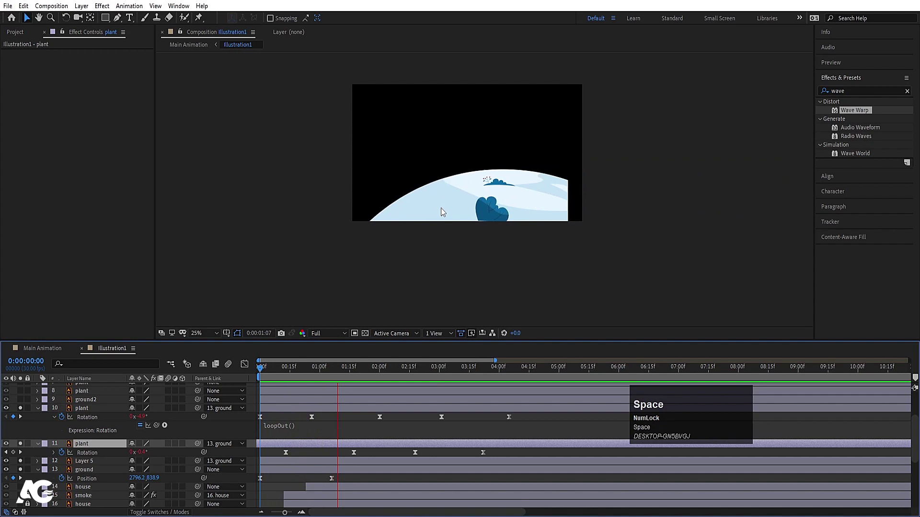
pyautogui.press('space')
# Step: Parent the remaining bottom plants to their ground layer and preview the scene
pyautogui.moveTo(301, 376); pyautogui.dragTo(83, 404)
pyautogui.scroll(3)
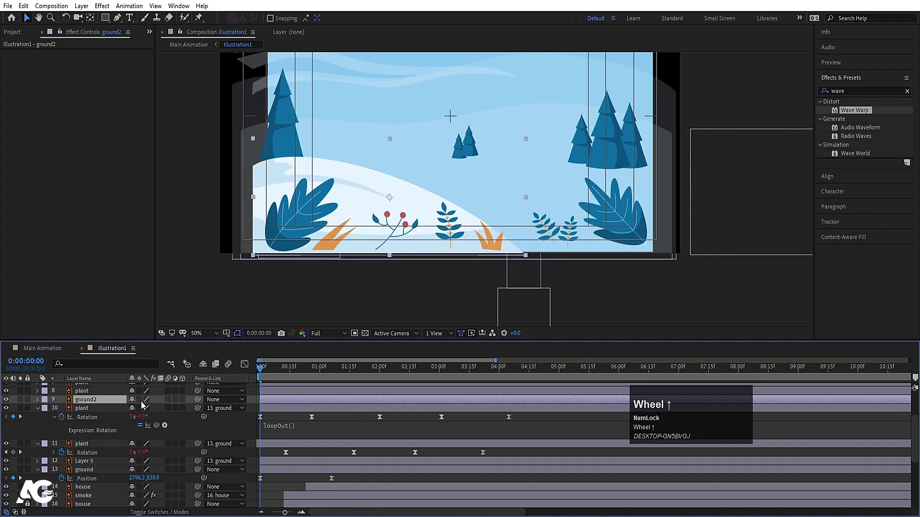
pyautogui.press('space')
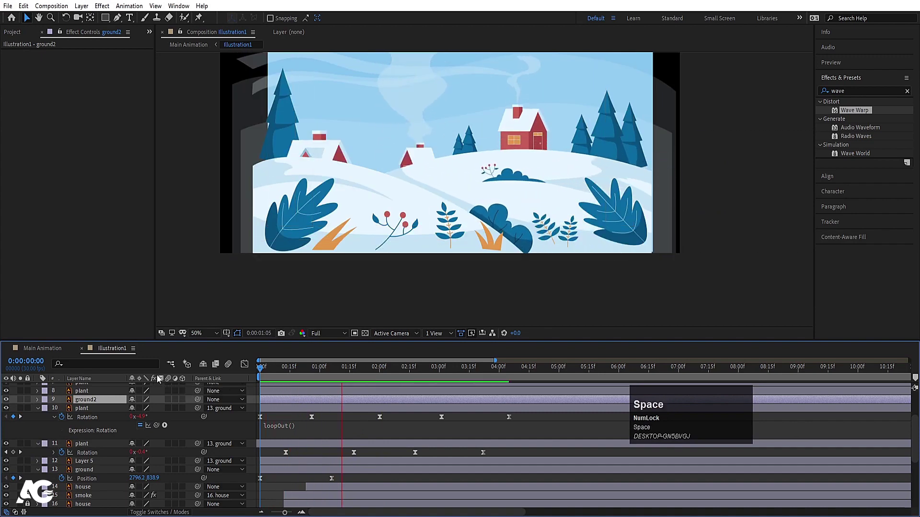
pyautogui.scroll(3)
# Step: Keyframe ground2's Position so it slides in from off-frame left with easy ease
pyautogui.click(281, 376)
pyautogui.press('p')
pyautogui.click(65, 438)
pyautogui.press('space')
pyautogui.moveTo(15, 438); pyautogui.dragTo(354, 435)
pyautogui.click(354, 434)
pyautogui.press('F9')
# Step: Preview the ground slide-in and select the plant layers along the bottom
pyautogui.moveTo(249, 369); pyautogui.dragTo(248, 373)
pyautogui.press('space')
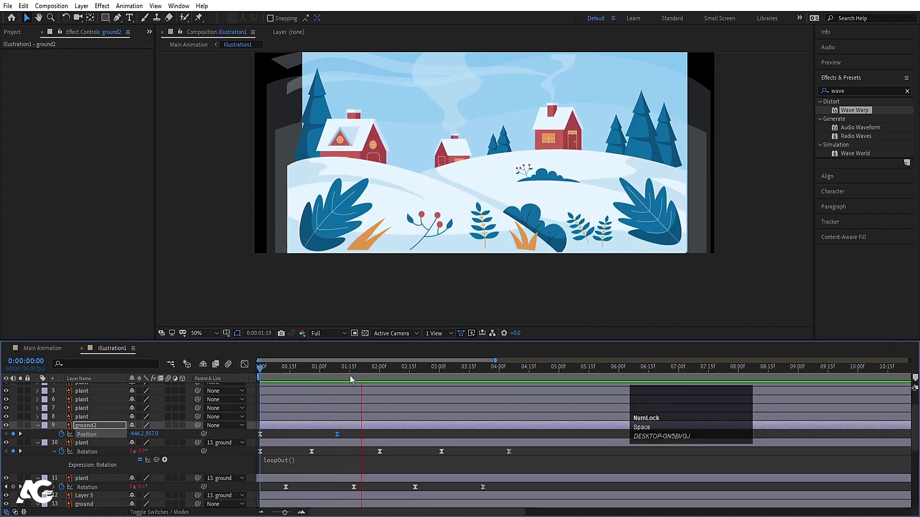
pyautogui.press('space')
pyautogui.moveTo(309, 368); pyautogui.dragTo(294, 434)
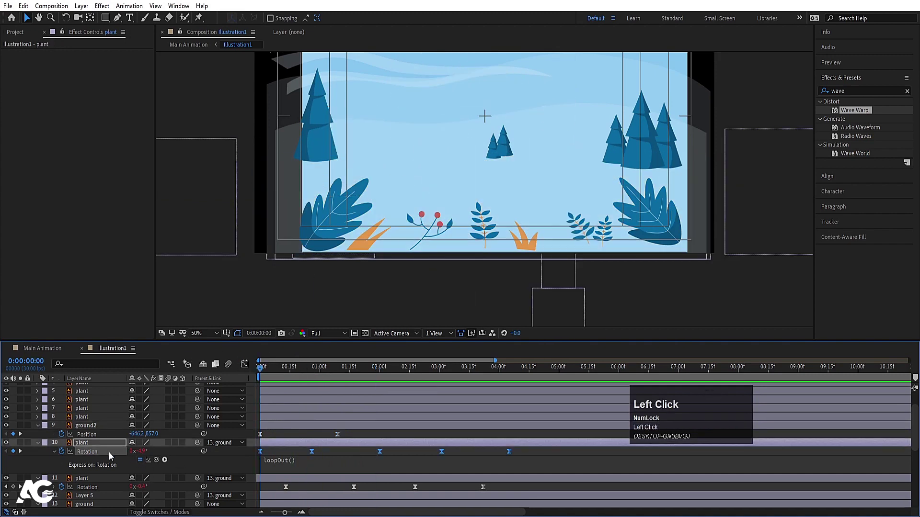
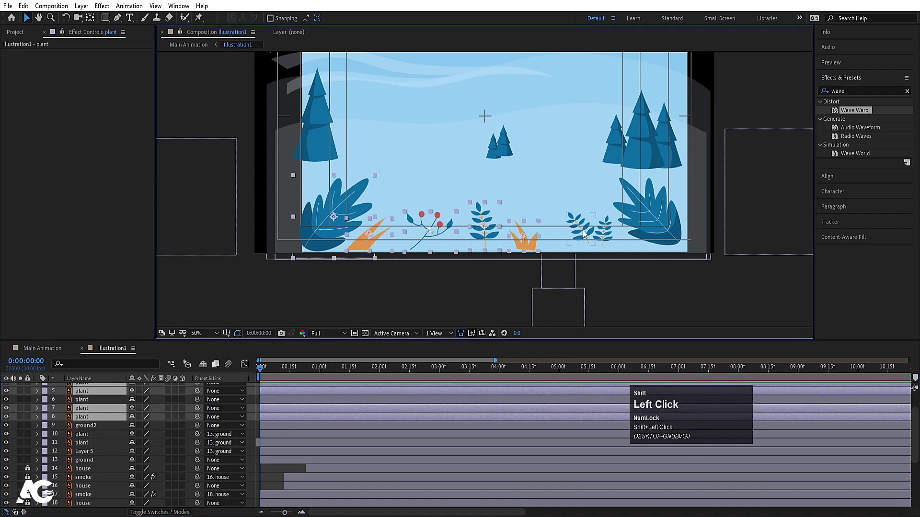
# Step: Pre-compose the plant layers as 'plants' and open that composition
pyautogui.scroll(3)
pyautogui.press('ctrl+shift+c')
pyautogui.write('plants')
pyautogui.press('Return')
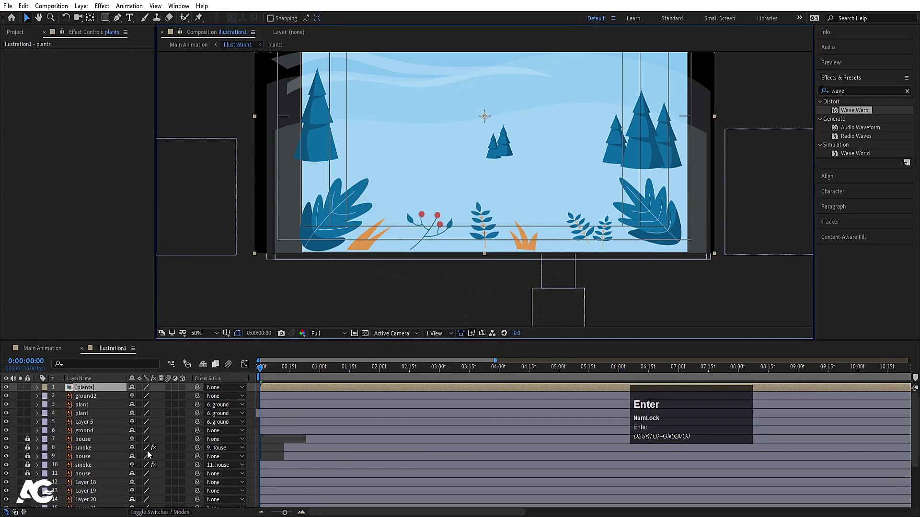
pyautogui.click(89, 389)
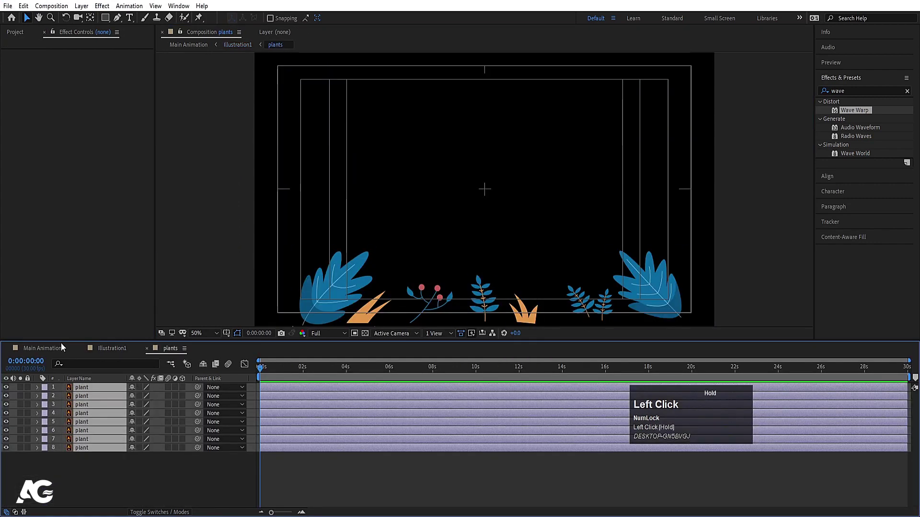
# Step: Select all plant layers, clear their Rotation keyframes and start them at 0% Scale
pyautogui.press('ctrl+v')
pyautogui.press('u')
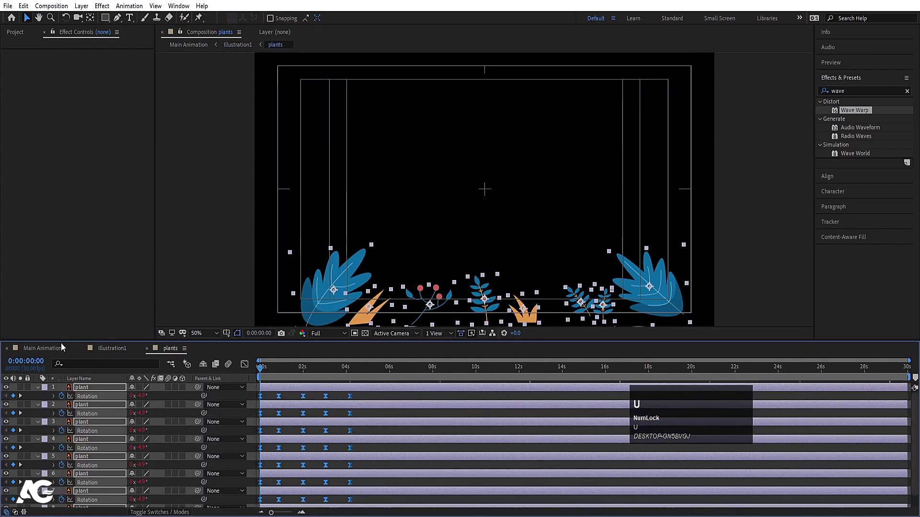
pyautogui.write('u==')
pyautogui.scroll(-3)
pyautogui.press('space')
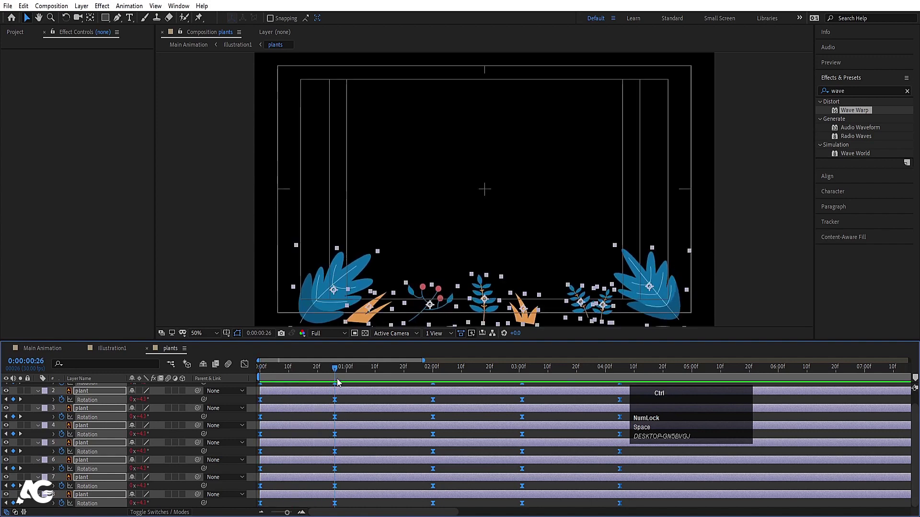
pyautogui.press('ctrl+z')
pyautogui.click(283, 401)
pyautogui.press('y')
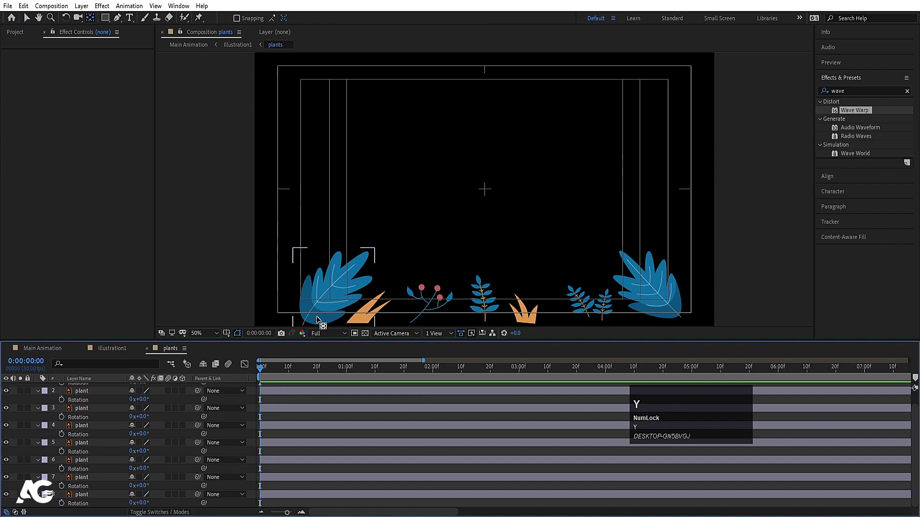
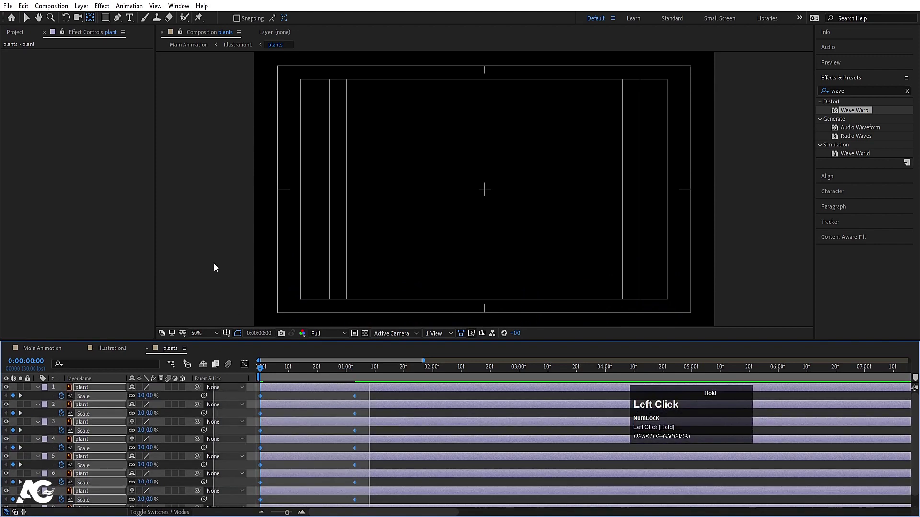
# Step: Ease the scale keys and add a 100% Scale keyframe at frame 28 so the plants grow in
pyautogui.press('F9')
pyautogui.moveTo(246, 367); pyautogui.dragTo(247, 366)
pyautogui.press('space')
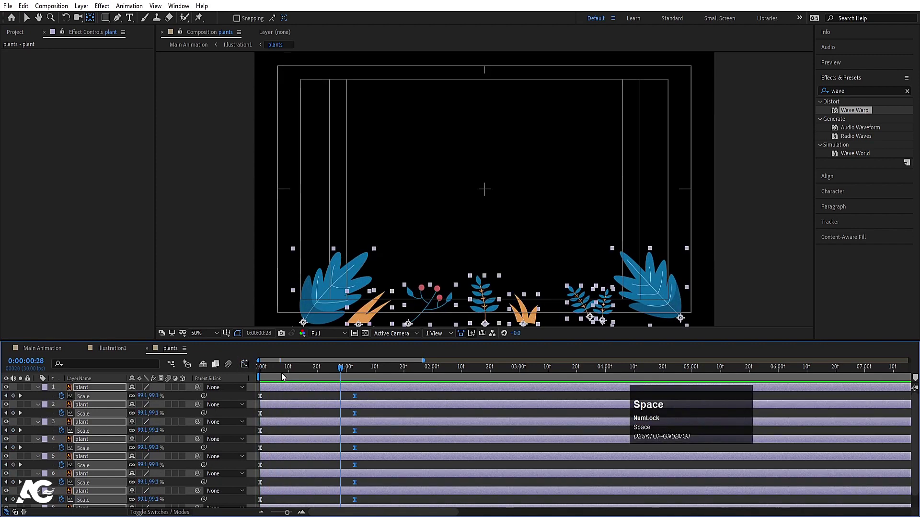
# Step: Copy a plant's Rotation sway from Illustration1 and paste it onto all layers in plants
pyautogui.click(270, 369)
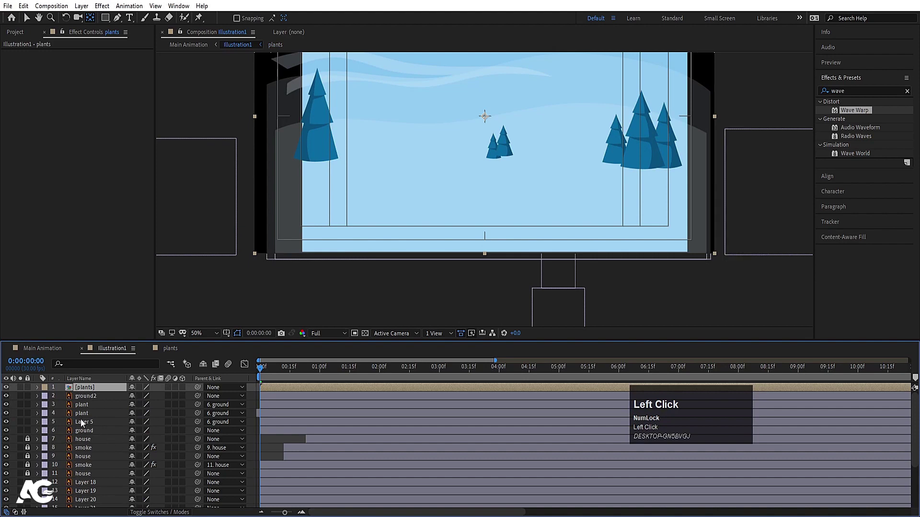
pyautogui.press('u')
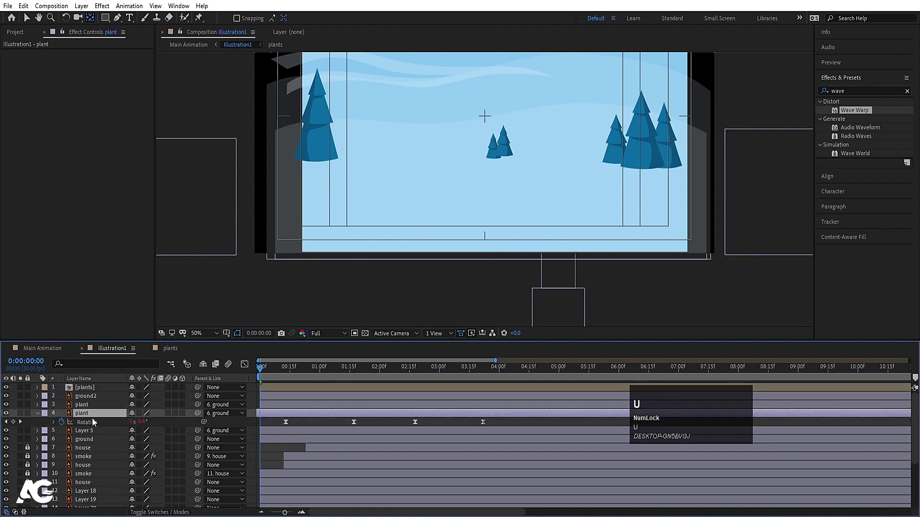
pyautogui.click(101, 423)
pyautogui.press('ctrl+c')
pyautogui.click(180, 349)
pyautogui.press('ctrl+a')
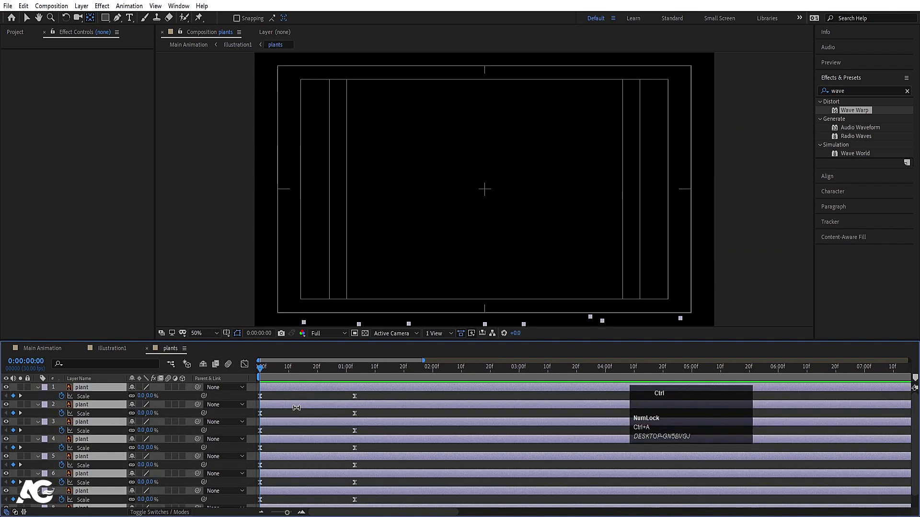
pyautogui.press('ctrl+v')
# Step: Stagger the plant layers with Sequence Layers so they pop in one after another
pyautogui.write('u')
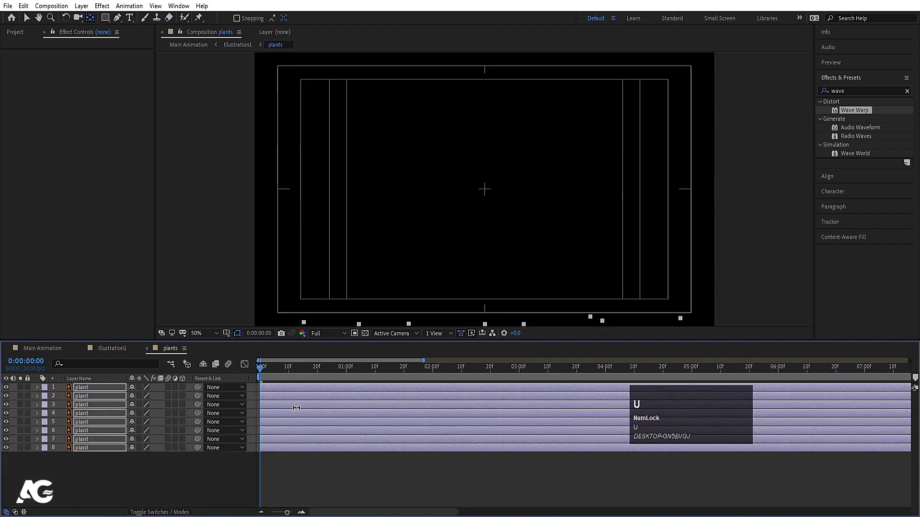
pyautogui.write('u')
pyautogui.press('space')
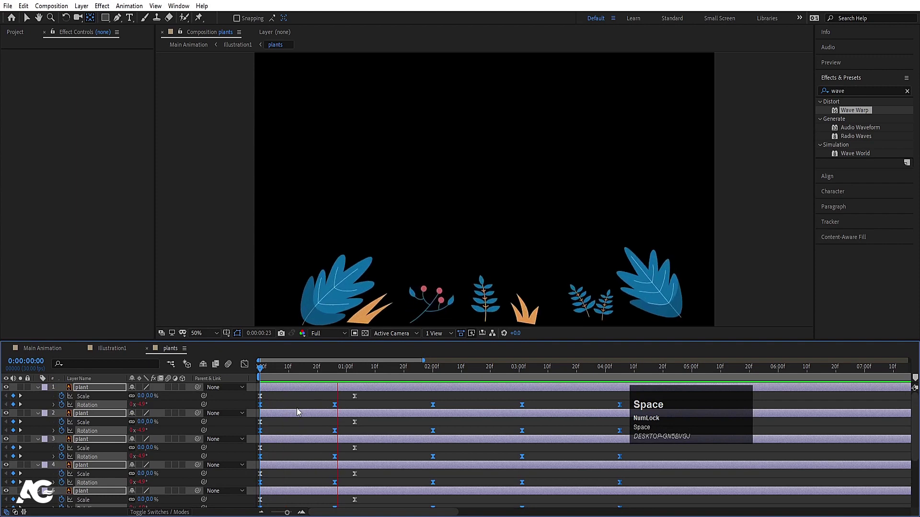
pyautogui.click(265, 371)
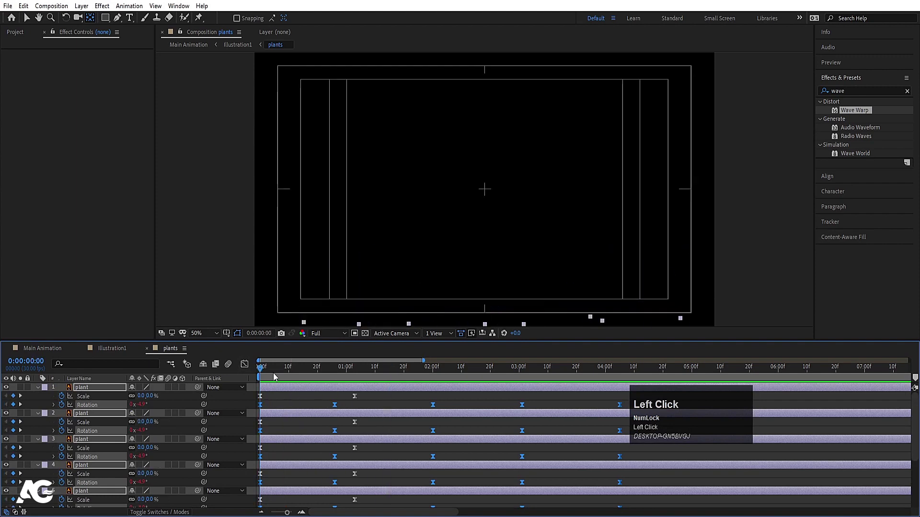
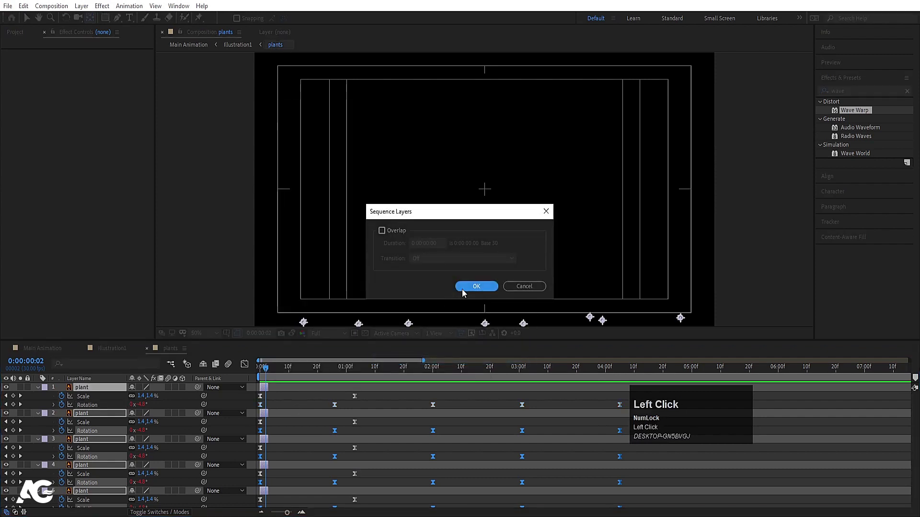
pyautogui.press('-')
pyautogui.write('---')
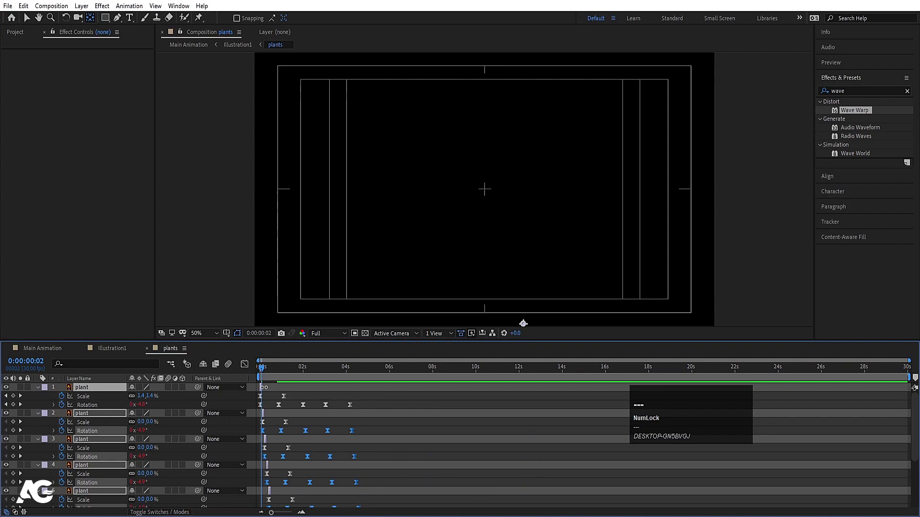
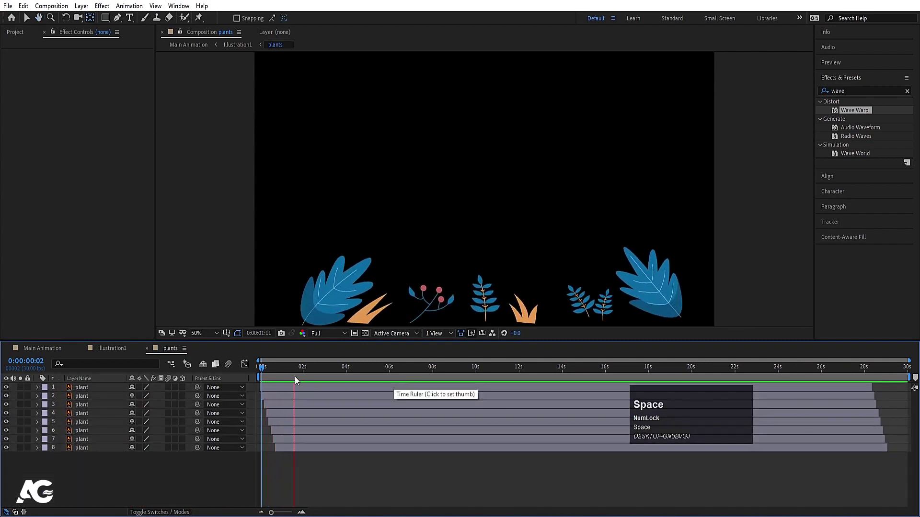
# Step: Preview the staggered plants and return to the Illustration1 composition
pyautogui.press('space')
pyautogui.moveTo(292, 368); pyautogui.dragTo(146, 395)
pyautogui.press('ctrl+a')
pyautogui.click(143, 392)
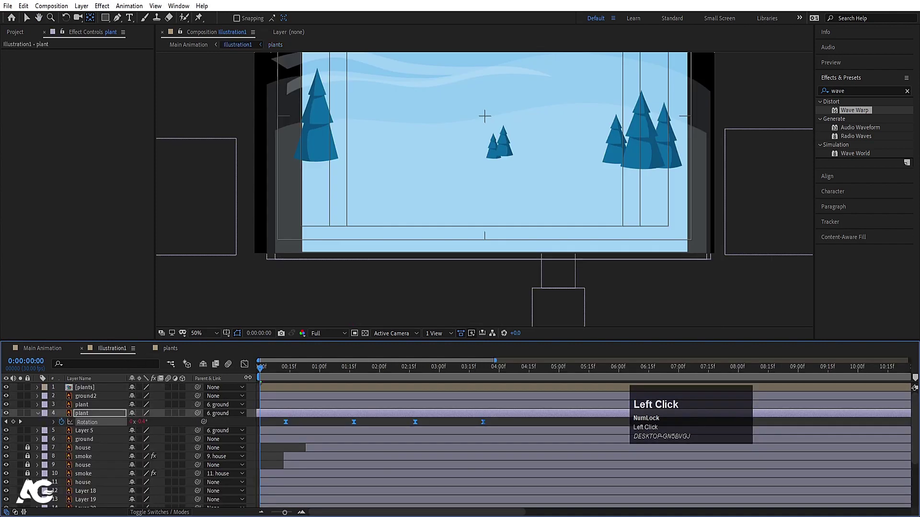
# Step: Preview the scene, then pre-compose the selected tree layers as 'trees'
pyautogui.press('space')
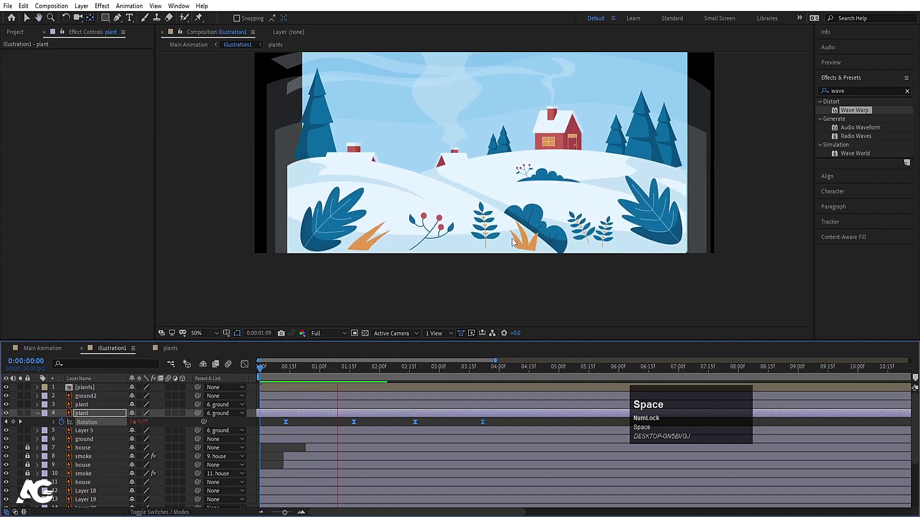
pyautogui.click(260, 365)
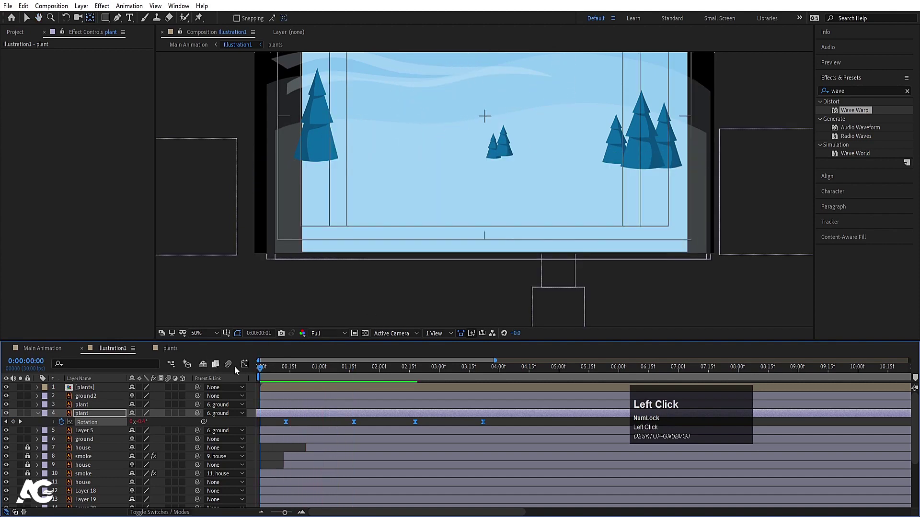
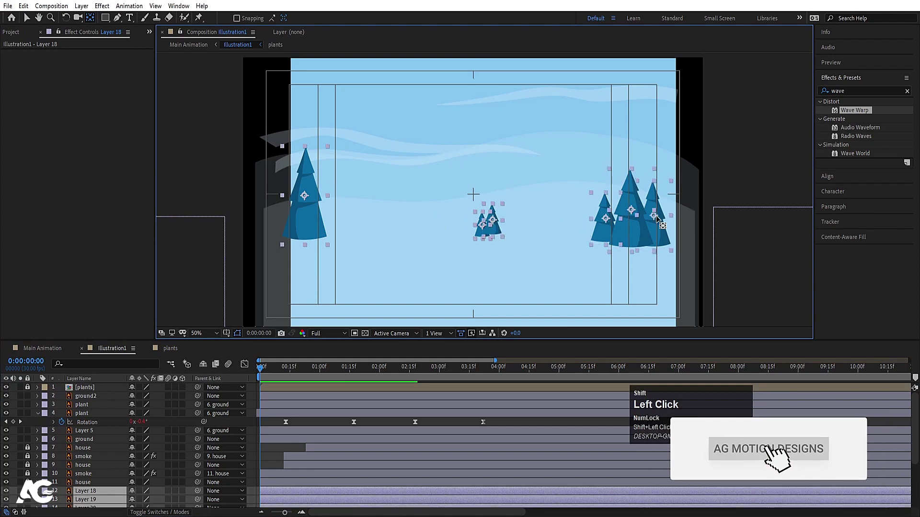
pyautogui.scroll(-3)
pyautogui.press('ctrl+shift+c')
pyautogui.write('trees')
pyautogui.press('Return')
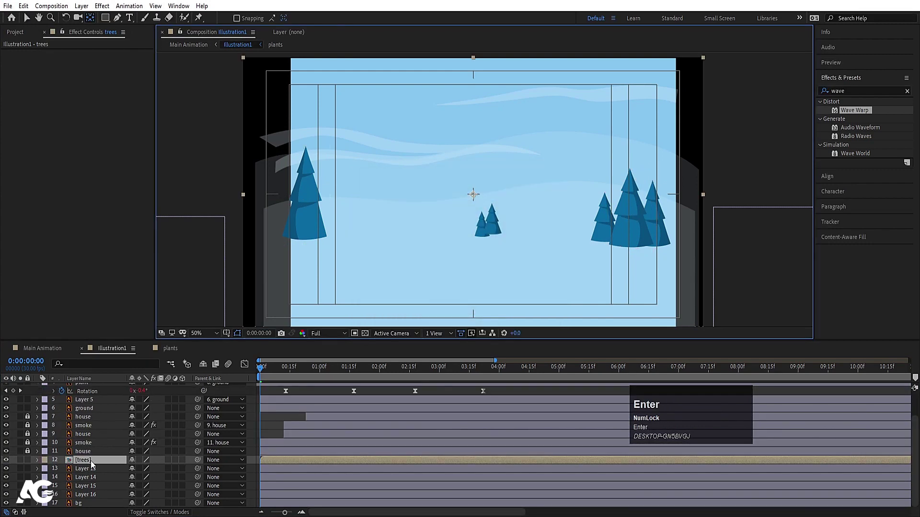
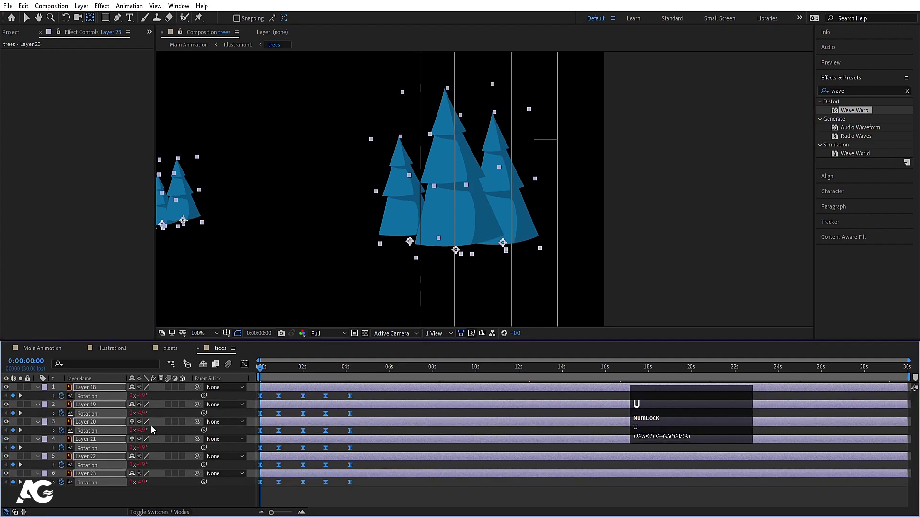
# Step: Keyframe the trees' Scale from 0% to 100% and ease the growth curve in the Graph Editor
pyautogui.press('s')
pyautogui.click(65, 396)
pyautogui.press('-')
pyautogui.press('=')
pyautogui.write('==')
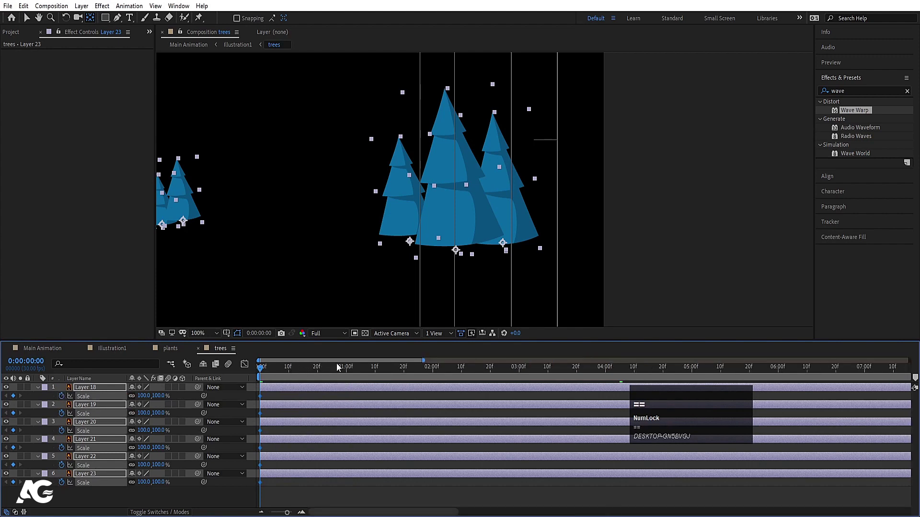
pyautogui.click(334, 372)
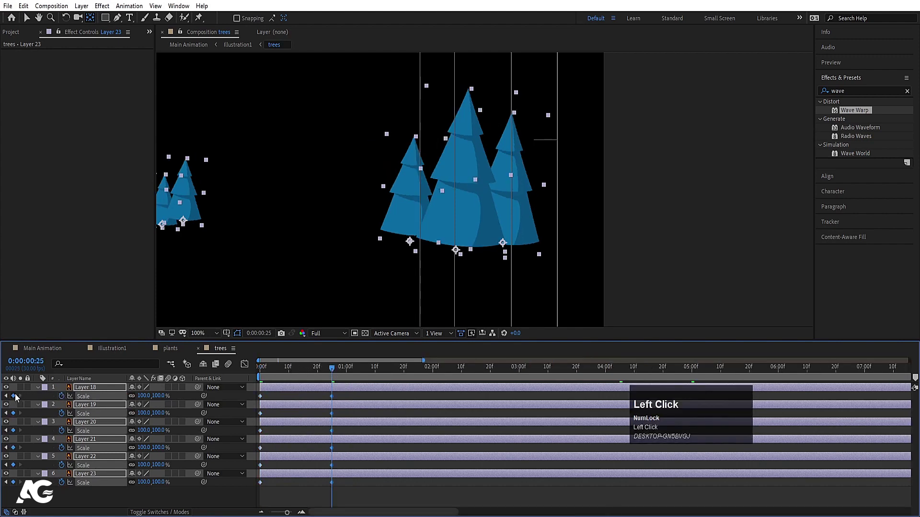
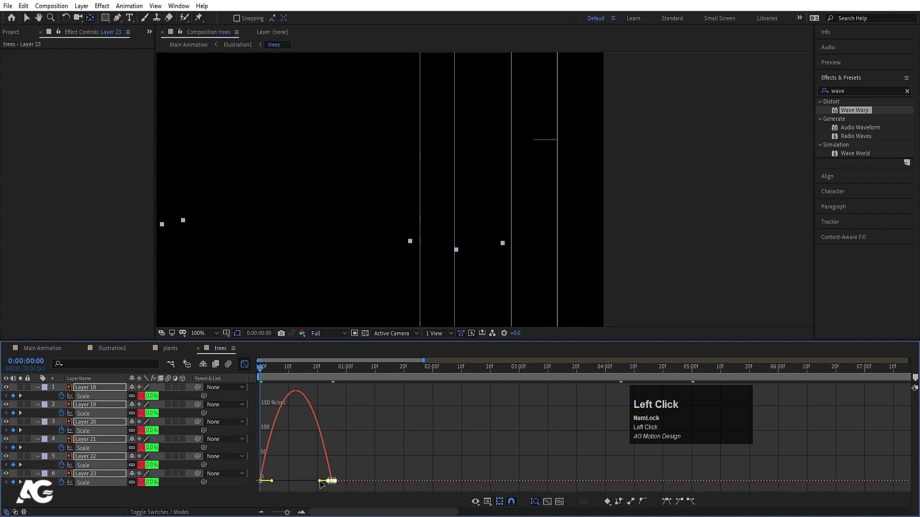
pyautogui.moveTo(280, 470); pyautogui.dragTo(247, 367)
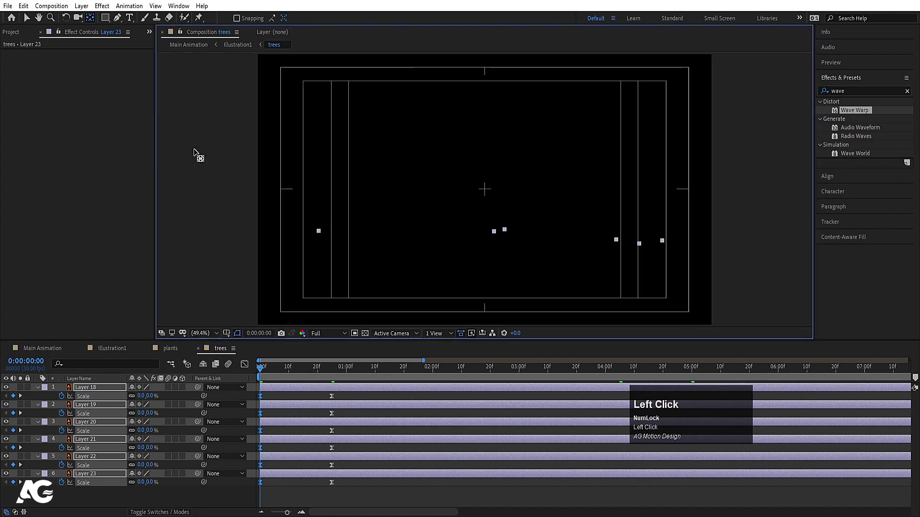
# Step: Stagger the tree layers' Scale keyframes so they pop in one after another and play it back
pyautogui.press('Page_Down')
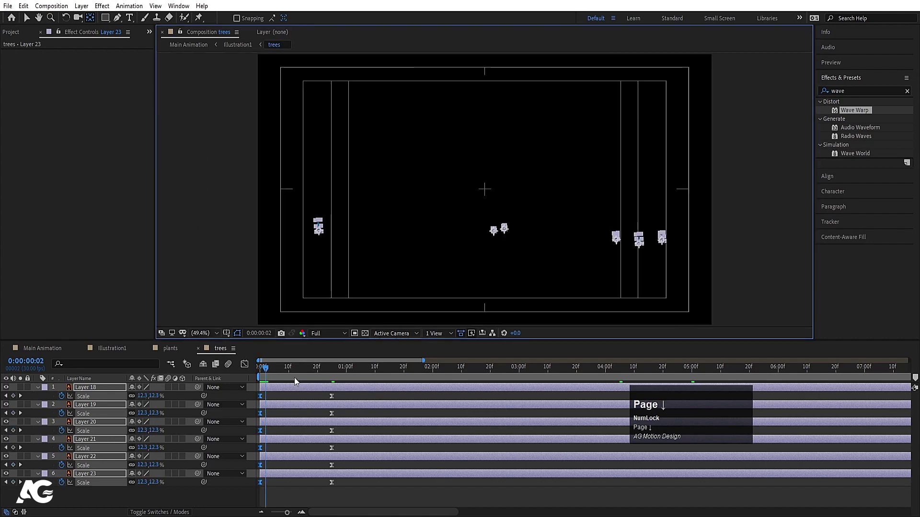
pyautogui.press('alt+]')
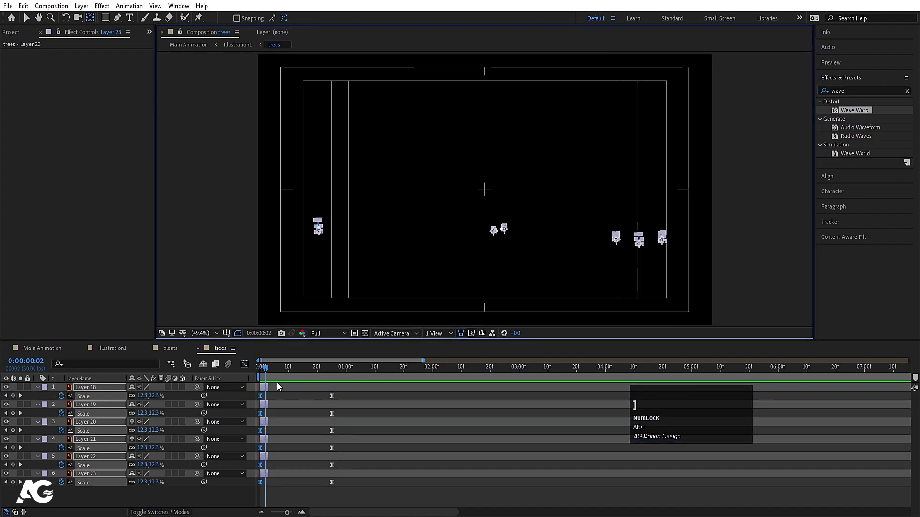
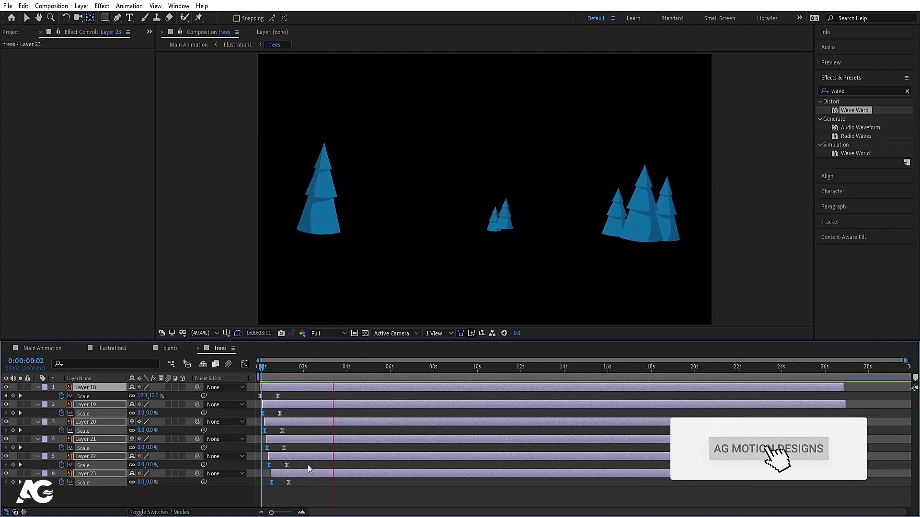
pyautogui.press('space')
pyautogui.click(249, 369)
pyautogui.press('space')
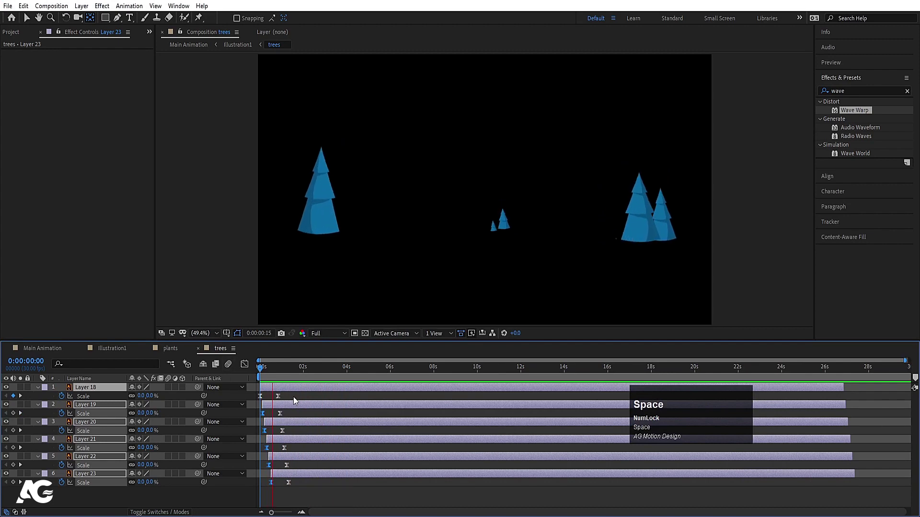
# Step: Offset the later trees' Rotation sway keyframes and preview the swaying
pyautogui.press('r')
pyautogui.moveTo(386, 500); pyautogui.dragTo(366, 485)
pyautogui.moveTo(366, 485); pyautogui.dragTo(268, 370)
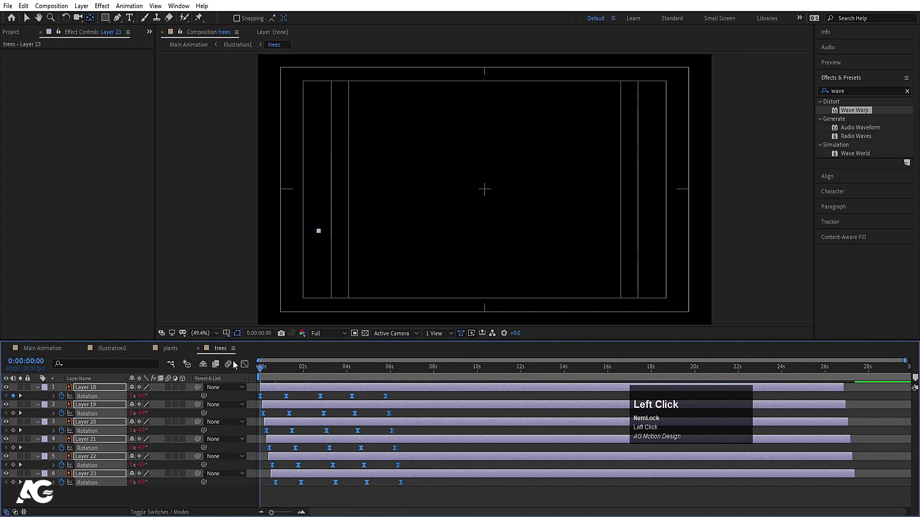
pyautogui.press('space')
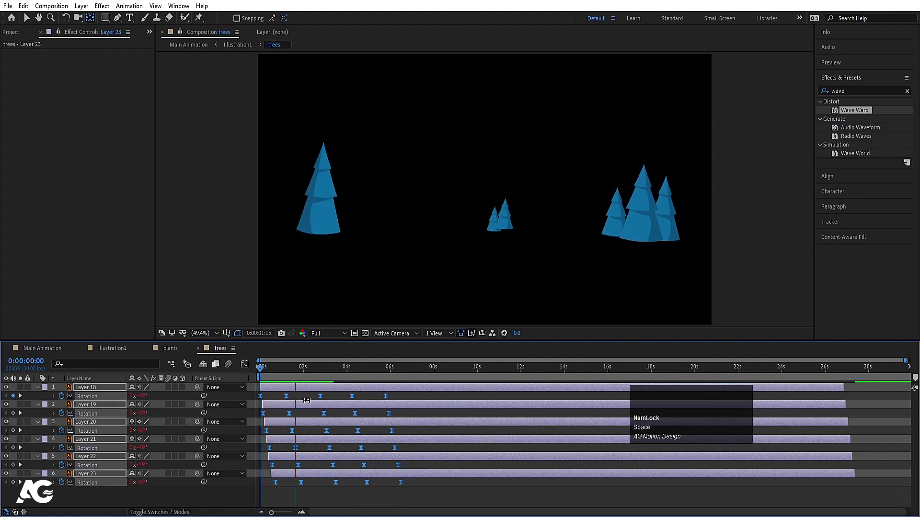
pyautogui.press('space')
# Step: Return to Illustration1 and preview the trees growing into the village
pyautogui.click(133, 346)
pyautogui.press('space')
pyautogui.click(294, 372)
pyautogui.press('space')
pyautogui.press('[')
# Step: Set starting Position keyframes on the cloud strip and hill layers 13–16
pyautogui.press('space')
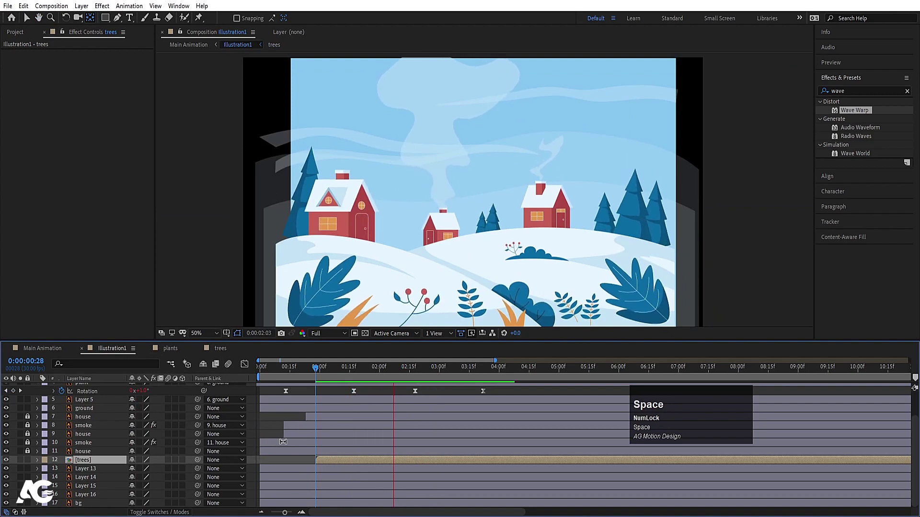
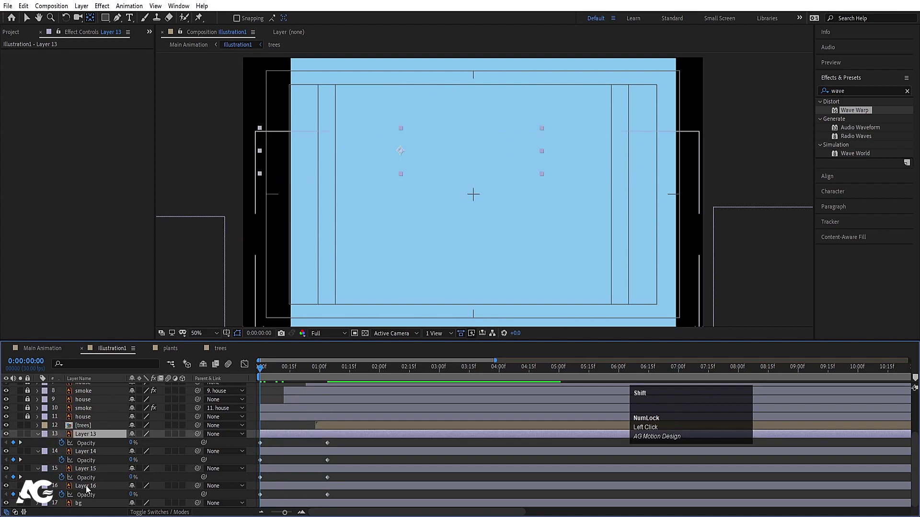
pyautogui.press('p')
pyautogui.click(25, 438)
pyautogui.press('space')
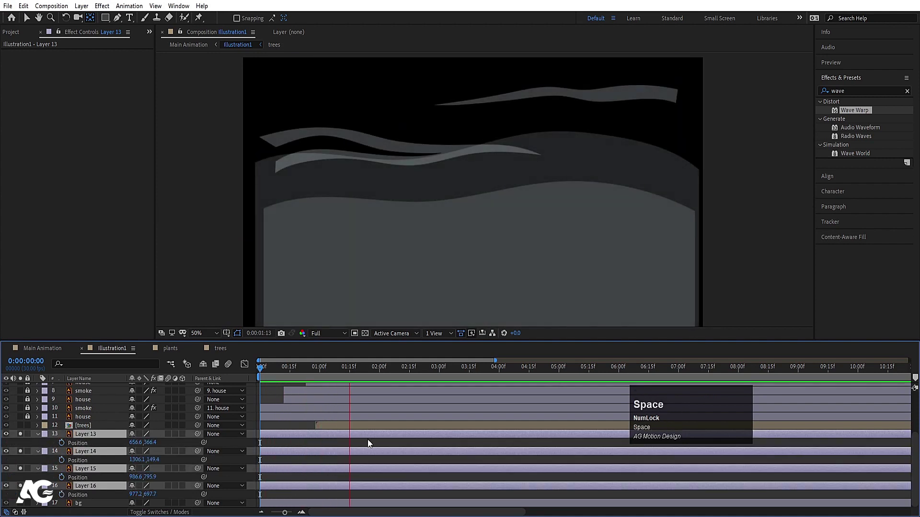
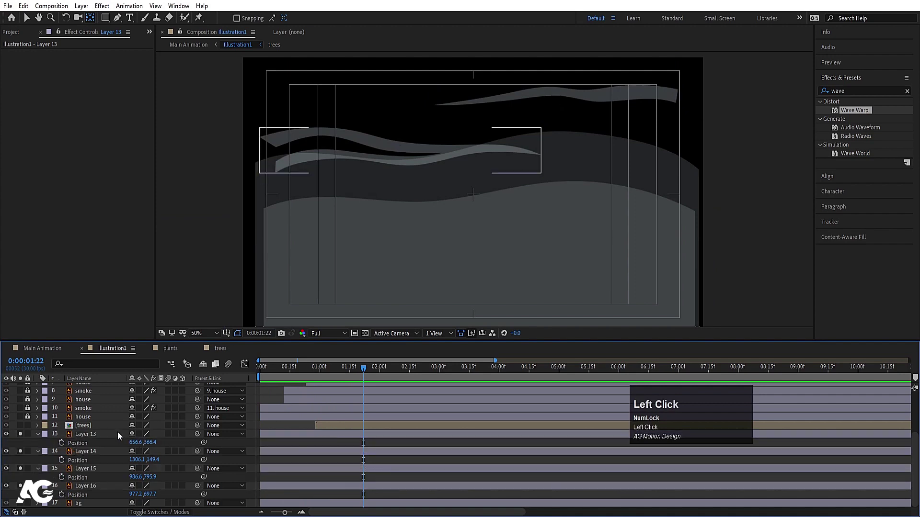
# Step: At a later time slide the lower cloud strip and the snowy hill toward the left
pyautogui.press('v')
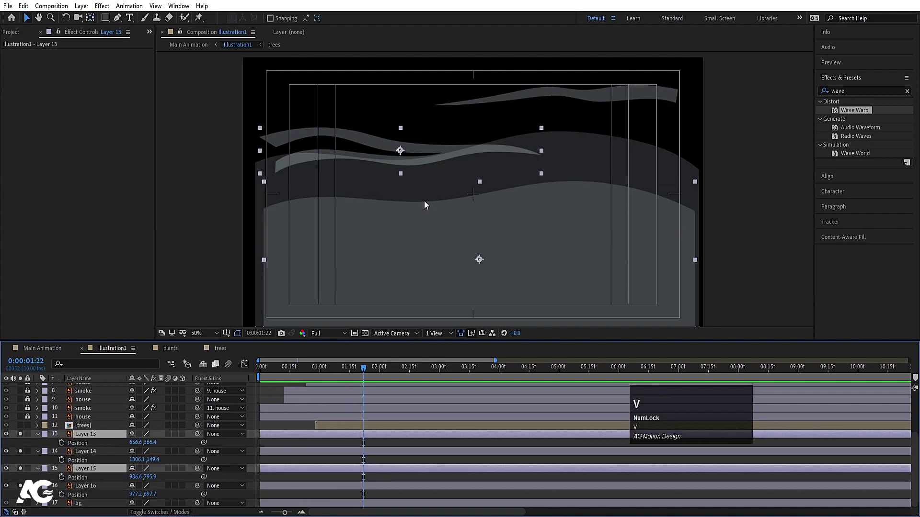
pyautogui.moveTo(427, 204); pyautogui.dragTo(235, 452)
pyautogui.press('ctrl+z')
pyautogui.moveTo(170, 481); pyautogui.dragTo(64, 463)
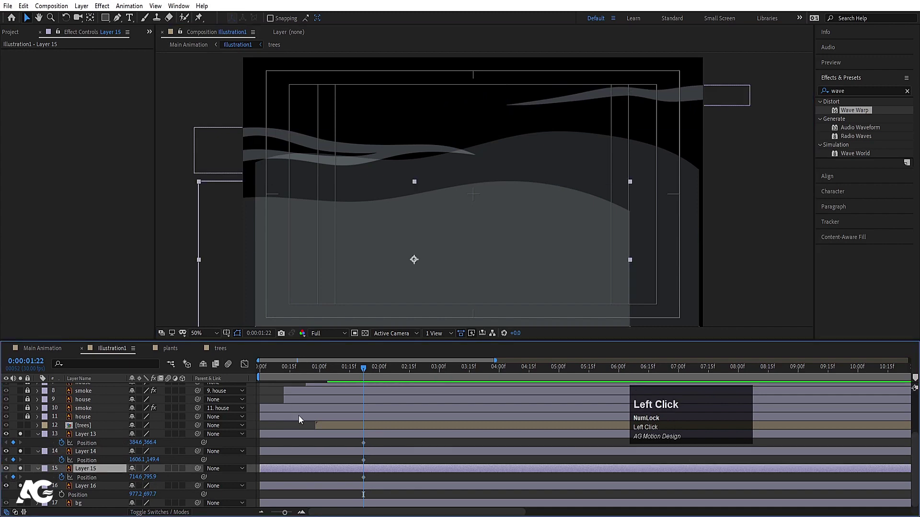
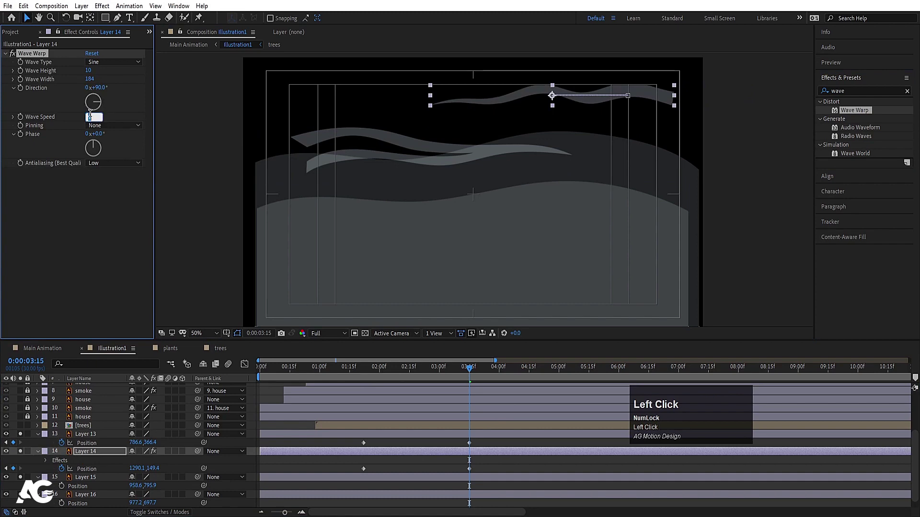
# Step: Apply Wave Warp to the upper cloud strip, Layer 14
pyautogui.press('Return')
pyautogui.click(381, 362)
pyautogui.press('space')
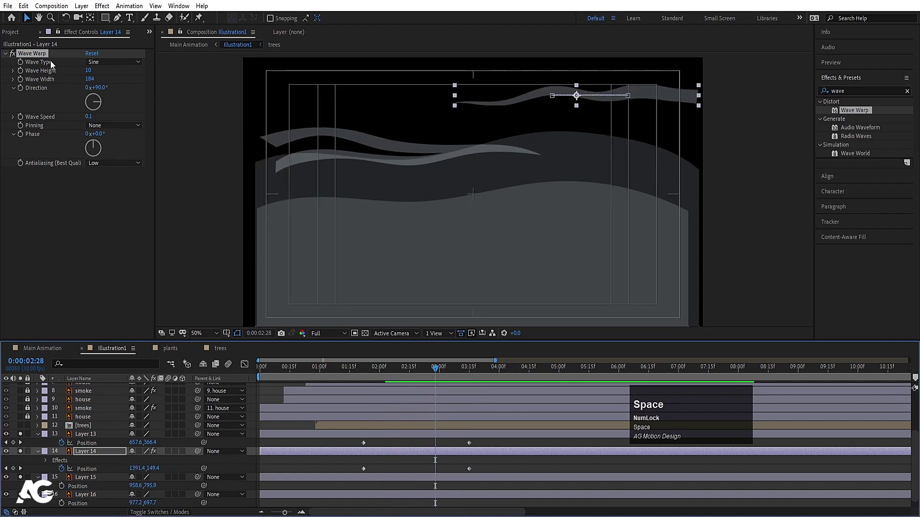
pyautogui.click(41, 57)
pyautogui.press('ctrl+c')
pyautogui.click(97, 438)
pyautogui.press('ctrl+v')
# Step: Set Wave Height 10, Width 184 and Speed 0.1 for a slow ripple
pyautogui.moveTo(357, 450); pyautogui.dragTo(252, 451)
pyautogui.write('---')
pyautogui.moveTo(307, 451); pyautogui.dragTo(385, 453)
pyautogui.press('u')
pyautogui.write('uu')
# Step: Copy the same Wave Warp onto the other cloud strip, Layer 13, and preview
pyautogui.click(294, 379)
pyautogui.scroll(-3)
pyautogui.click(22, 473)
pyautogui.press('space')
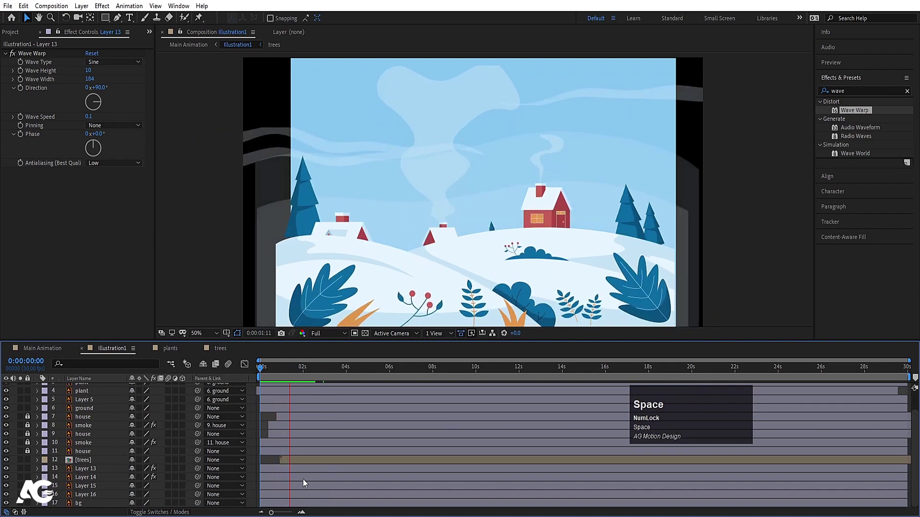
# Step: Preview the Illustration1 village animation and unlock all its house and smoke layers
pyautogui.press('space')
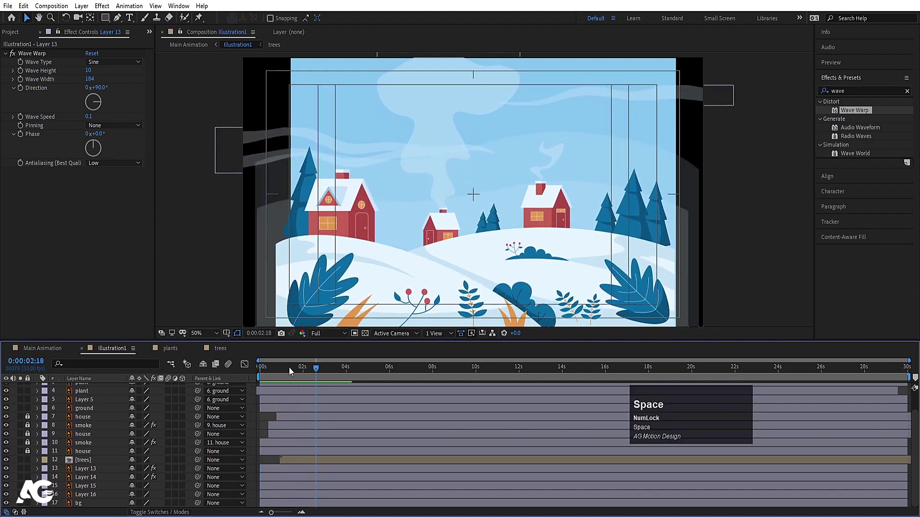
pyautogui.click(33, 420)
pyautogui.press('ctrl+a')
pyautogui.click(143, 420)
# Step: Switch to the Main Animation composition and reveal Illustration1's 128% scale
pyautogui.scroll(3)
pyautogui.click(294, 367)
pyautogui.press('space')
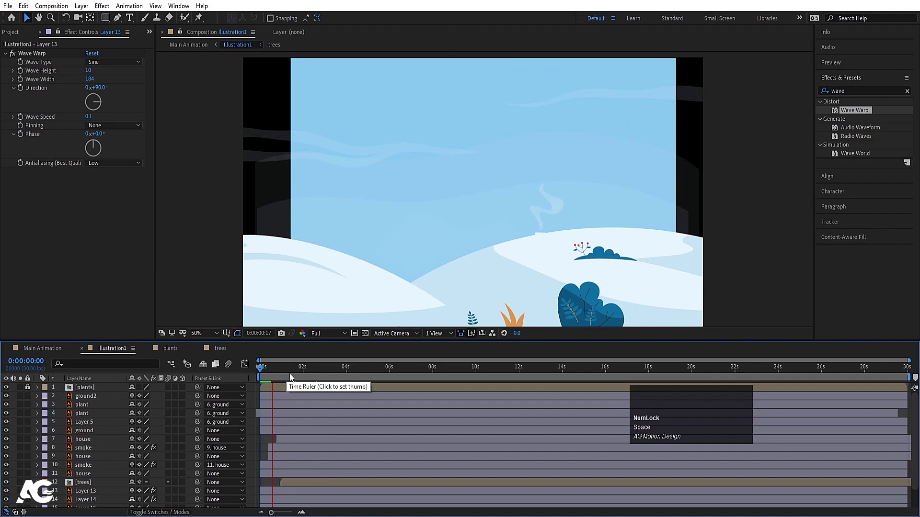
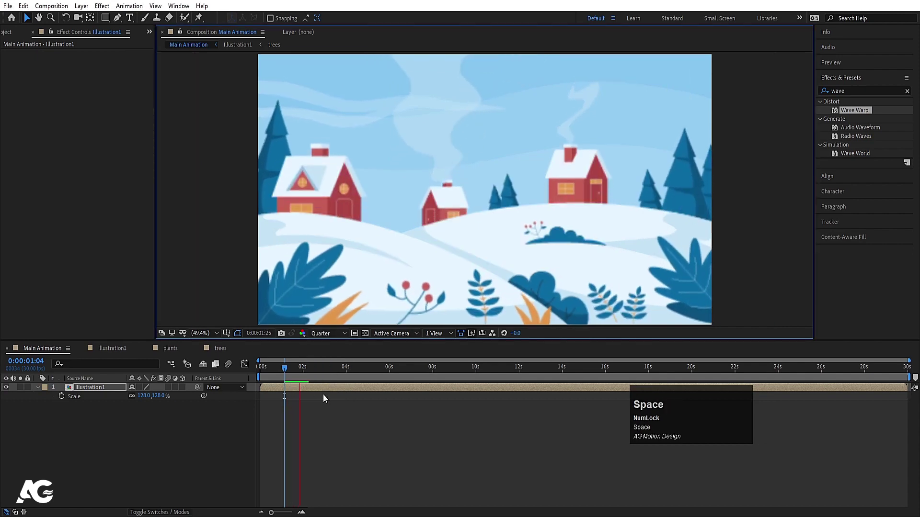
# Step: Keyframe Illustration1's Scale at 128%, then later in time raise it toward 135%
pyautogui.press('space')
pyautogui.click(273, 374)
pyautogui.click(65, 399)
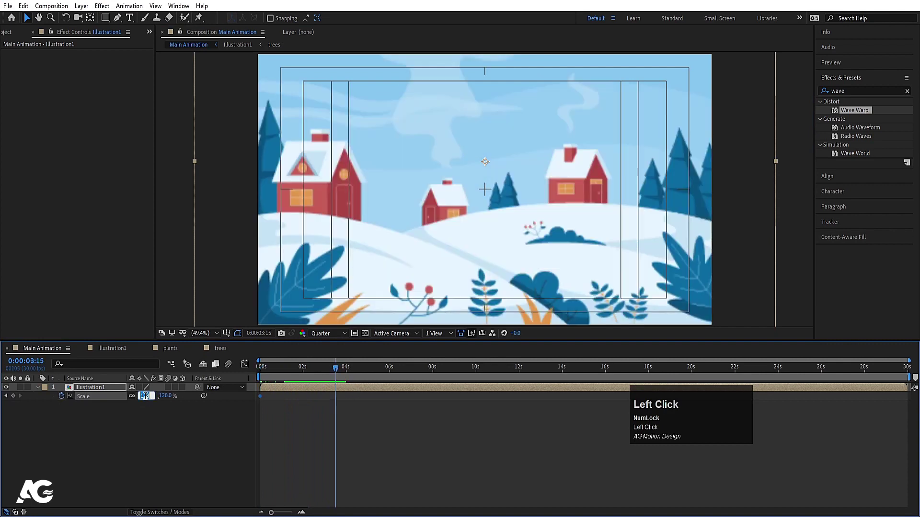
pyautogui.press('Return')
pyautogui.press('j')
pyautogui.press('space')
pyautogui.click(338, 397)
# Step: Preview the slow zoom from the start of the timeline and adjust the end keyframe
pyautogui.press('space')
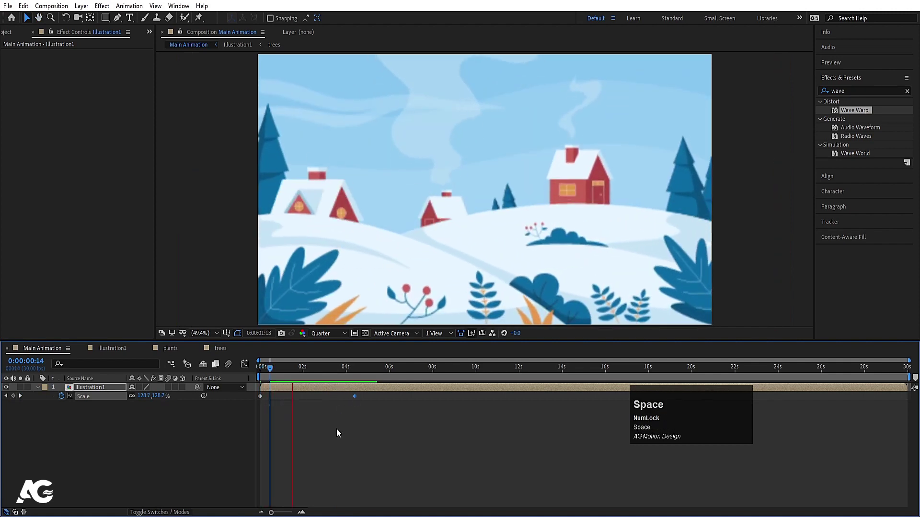
pyautogui.press('space')
pyautogui.click(284, 375)
pyautogui.press('space')
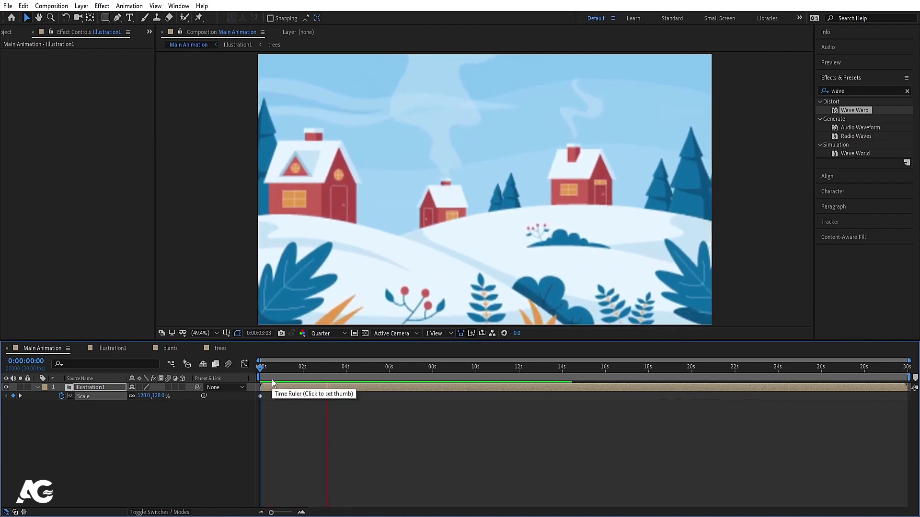
pyautogui.press('space')
pyautogui.click(292, 388)
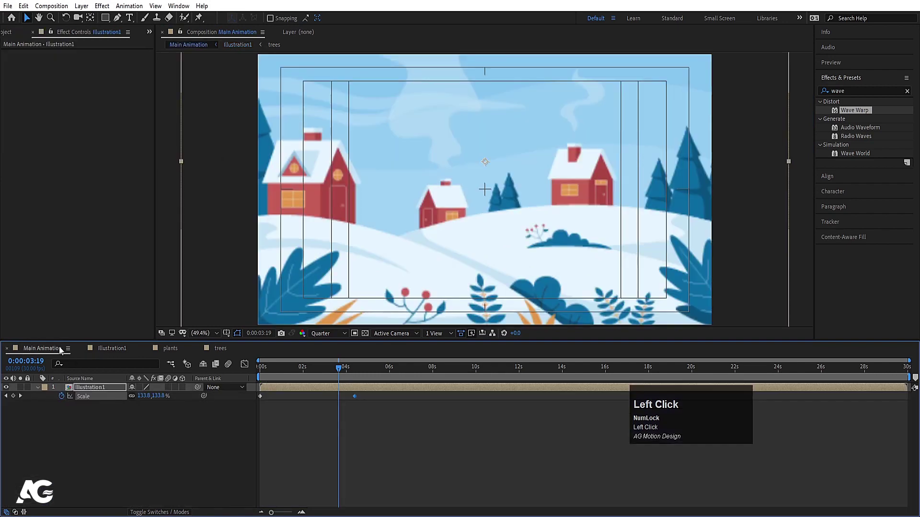
pyautogui.press('space')
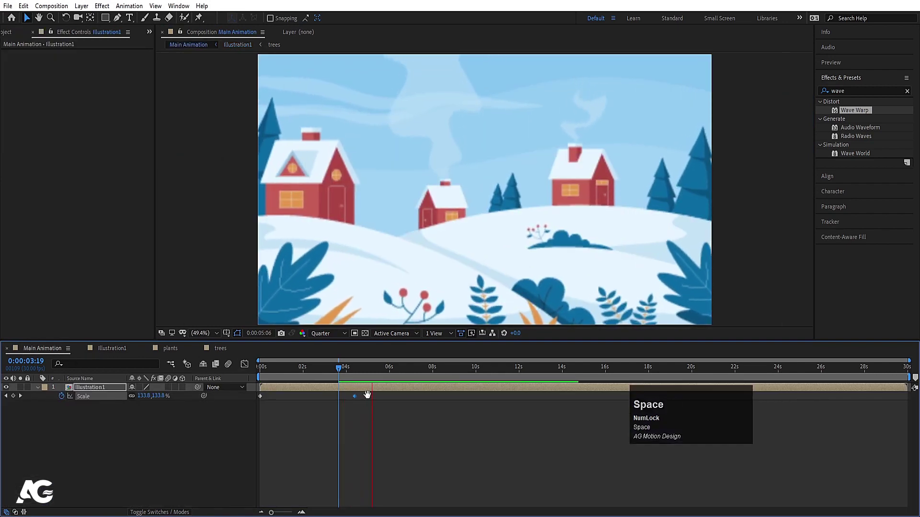
# Step: Trim the work area to the zoom's keyframes and play back the final zoom-in
pyautogui.press('j')
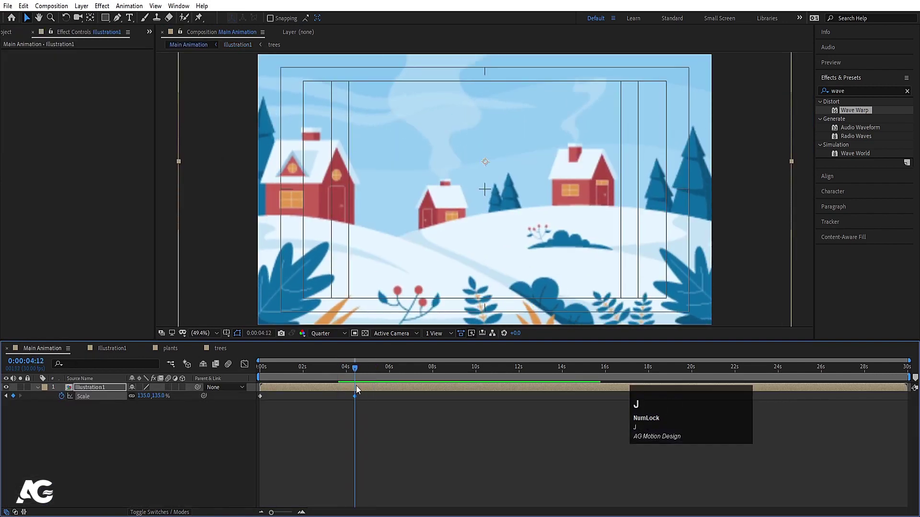
pyautogui.press('=')
pyautogui.moveTo(357, 400); pyautogui.dragTo(380, 405)
pyautogui.press('k')
pyautogui.write('n')
pyautogui.press('space')
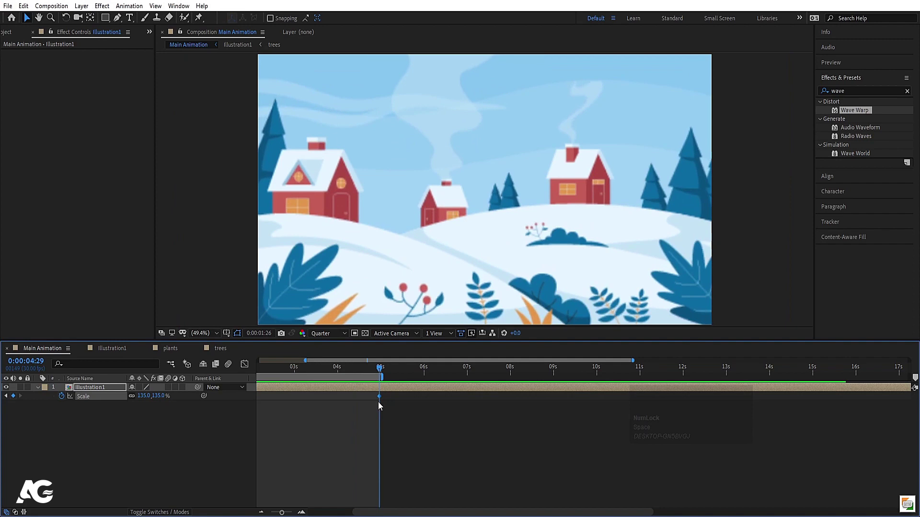
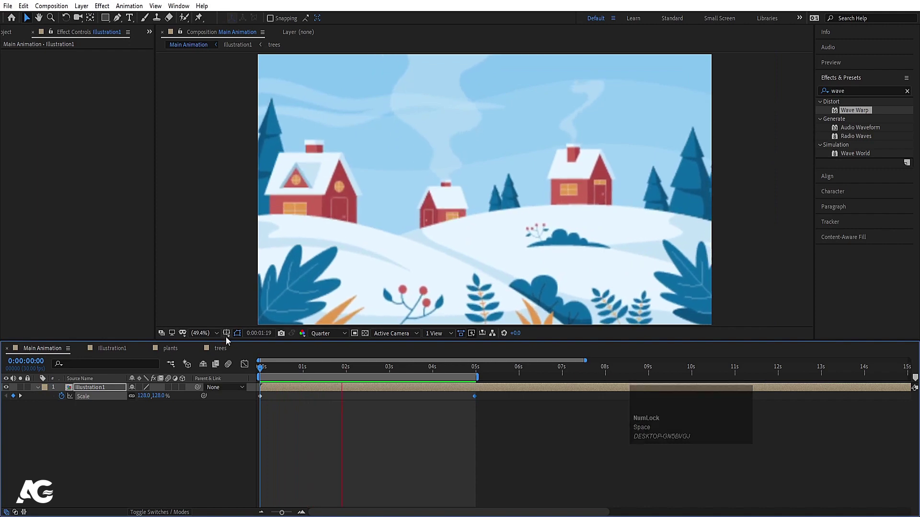
pyautogui.press('space')
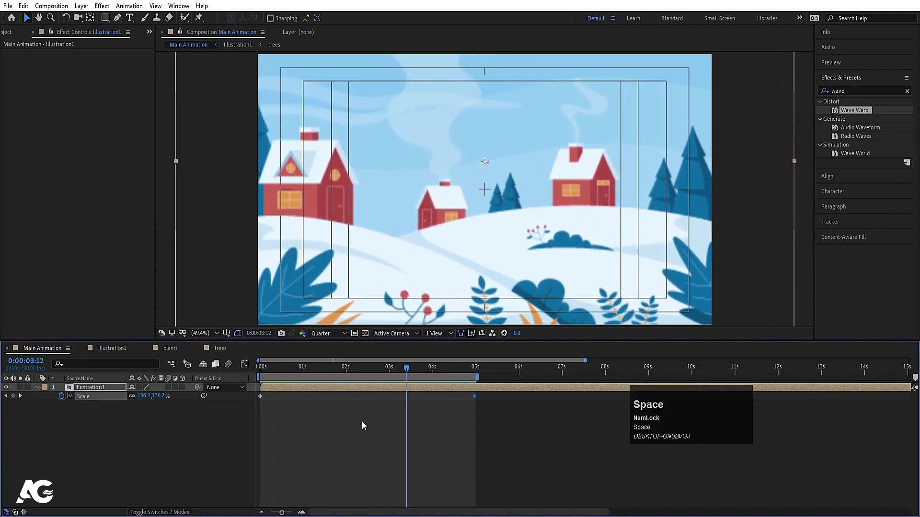